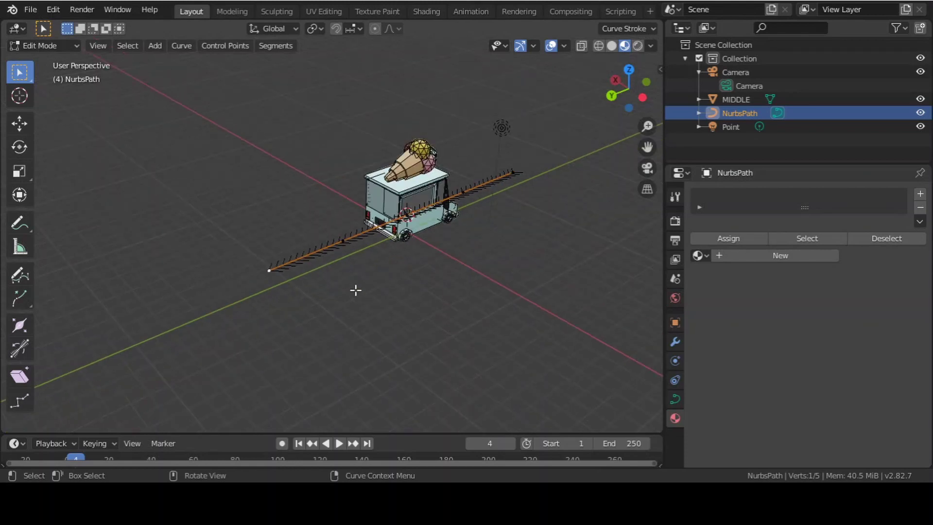
Leave the path's point editing and frame the scene for scaling the NurbsPath up.
key("n")
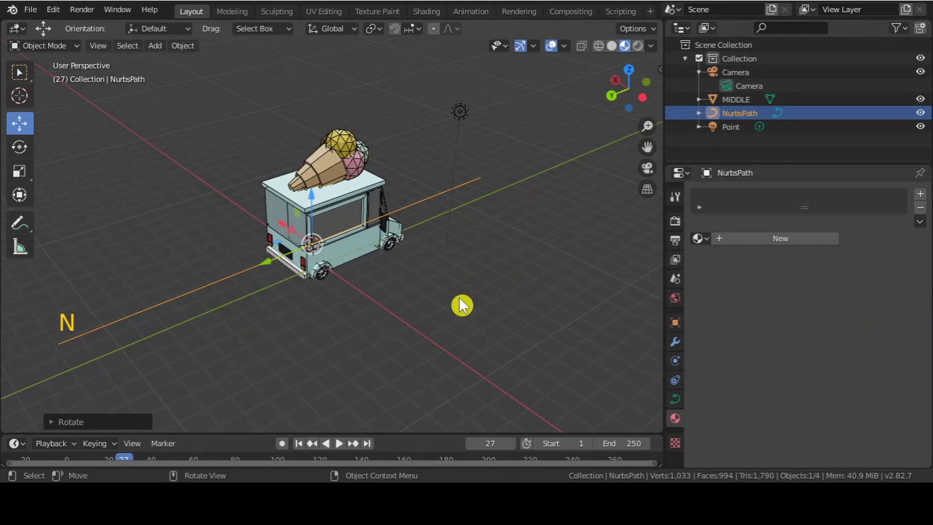
middle_click(376, 309)
scroll("down", 3)
scroll("up", 3)
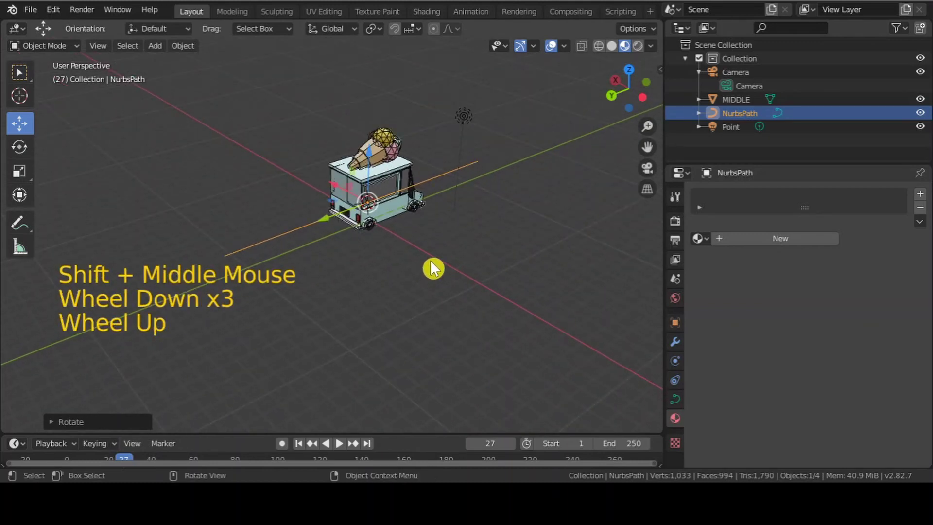
Scale the NurbsPath to about 2.69 and enter Edit Mode on its control points.
key("s")
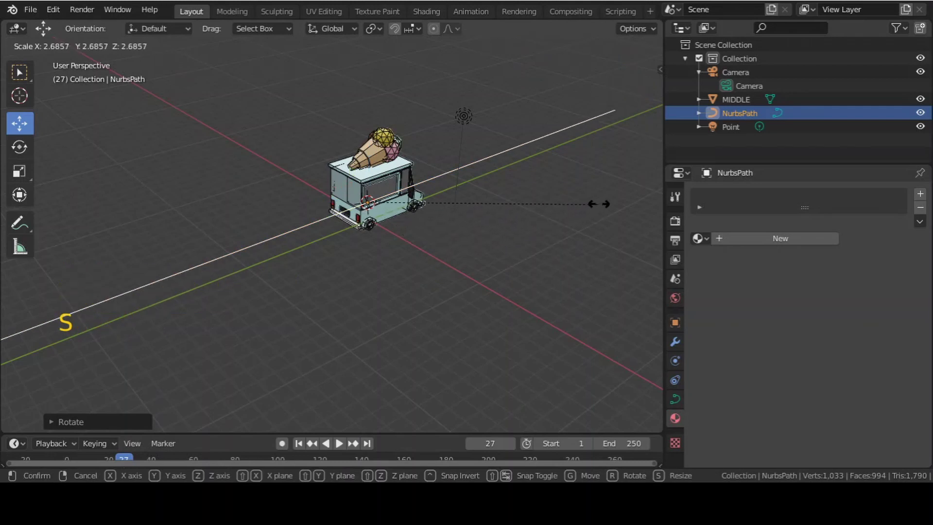
key("Tab")
scroll("down", 3)
scroll("up", 3)
scroll("down", 3)
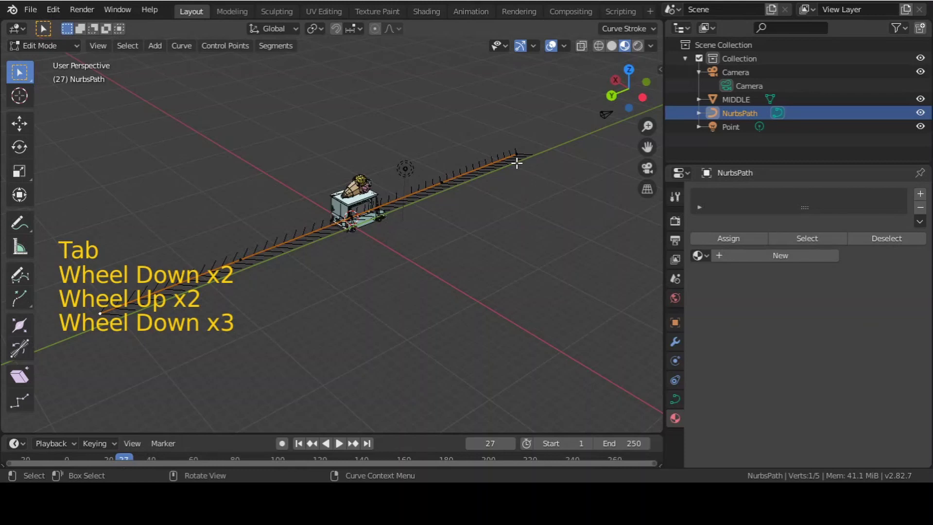
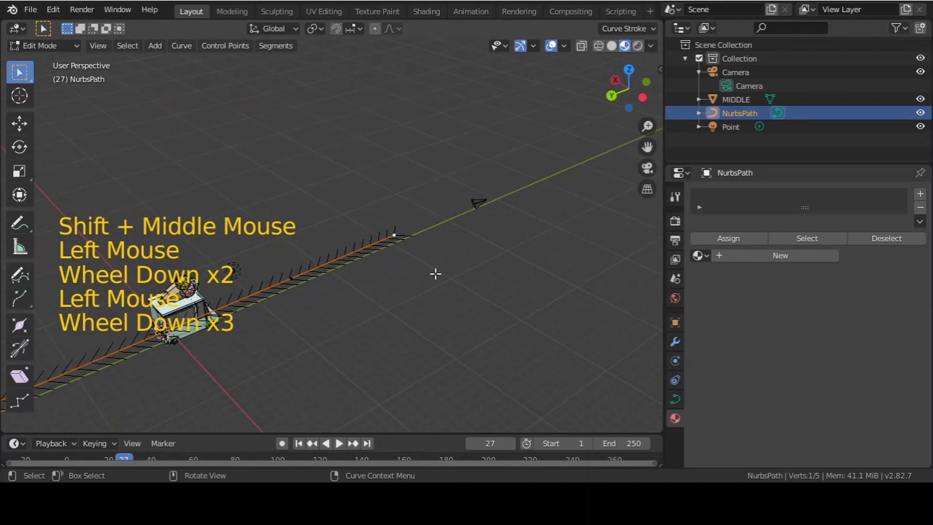
Move the path's end control point about 35 m out along the X axis.
key("g")
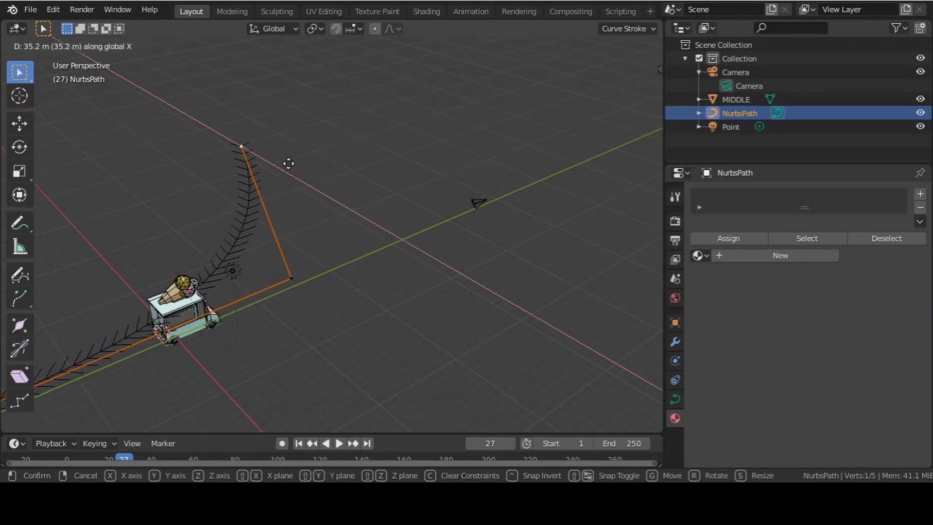
scroll("down", 3)
scroll("down", 3)
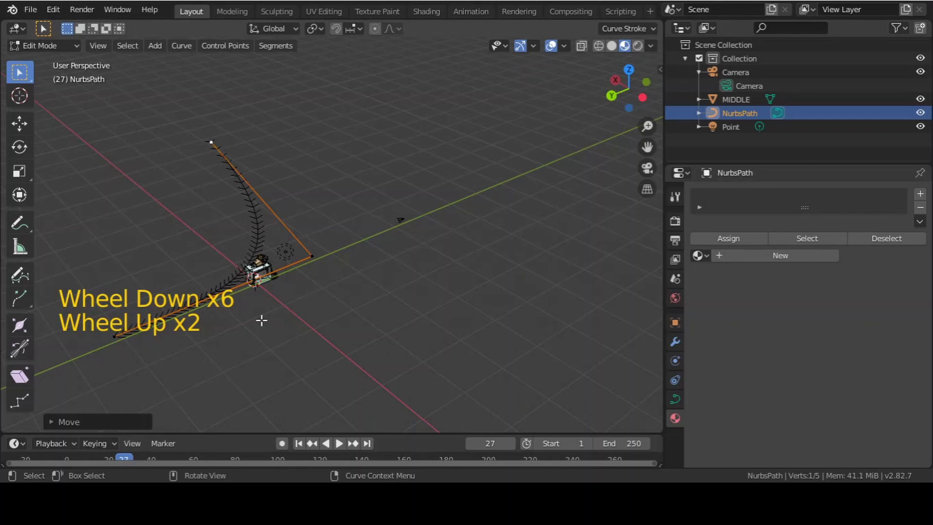
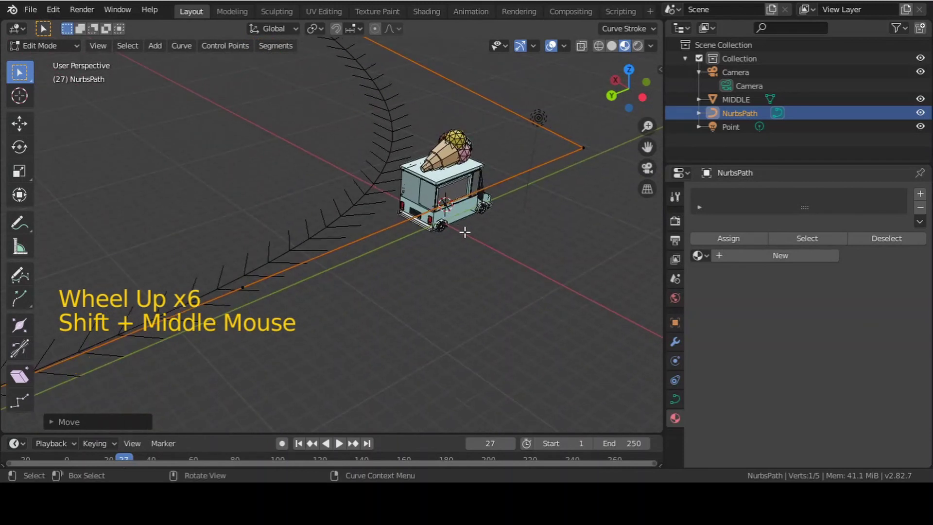
scroll("down", 3)
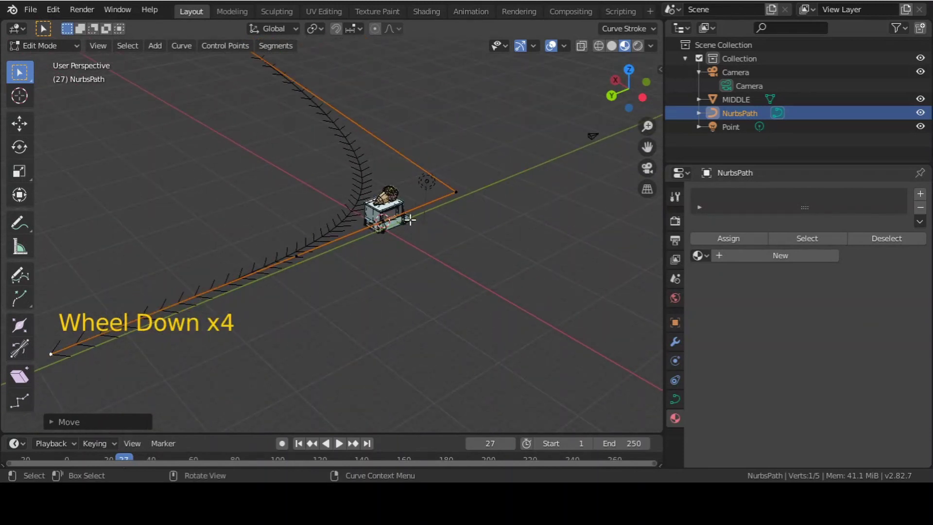
scroll("down", 3)
scroll("up", 3)
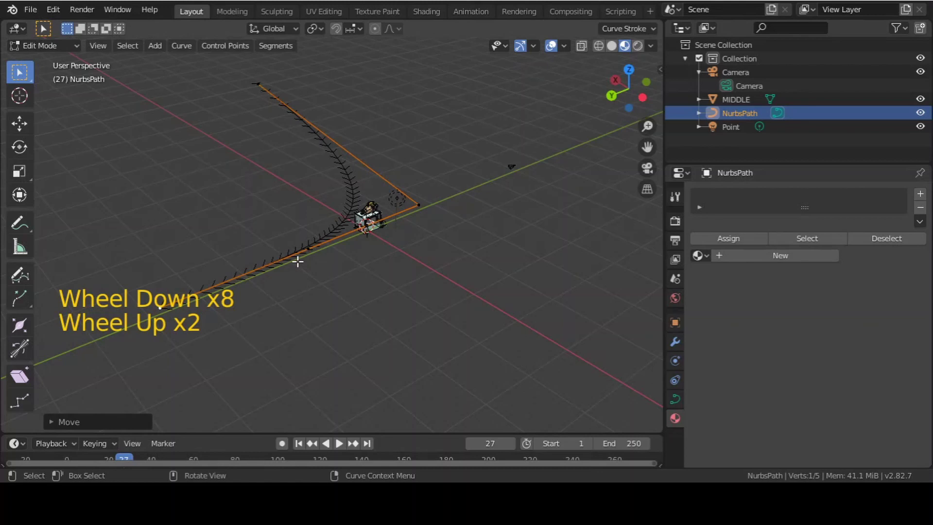
scroll("down", 3)
scroll("up", 3)
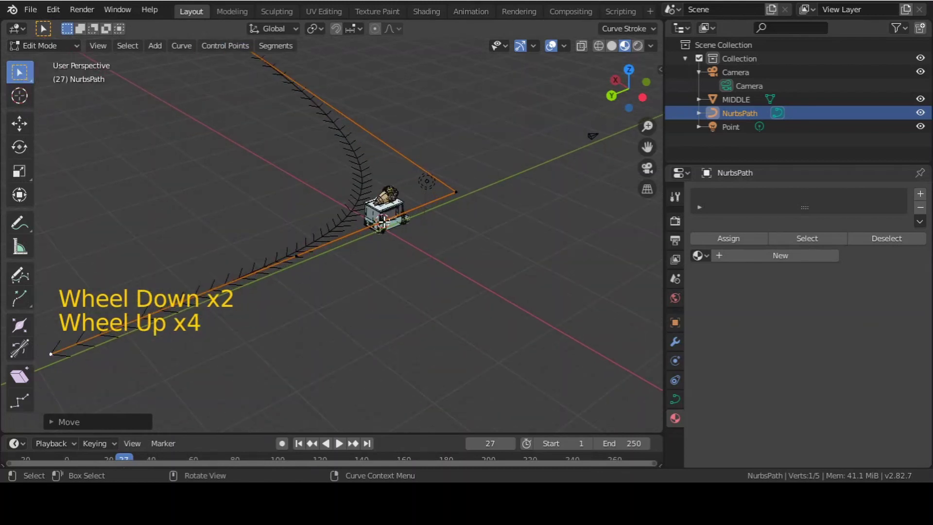
scroll("down", 3)
scroll("up", 3)
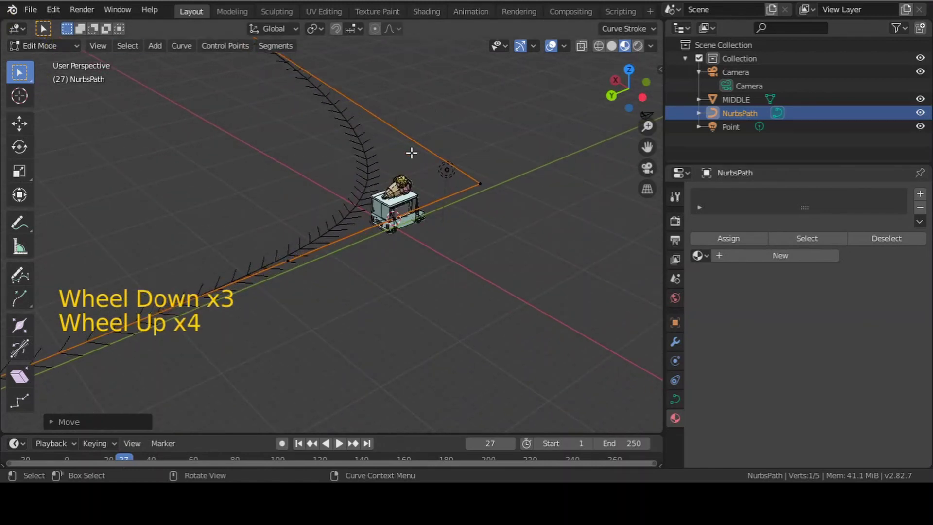
scroll("up", 3)
Leave Edit Mode and select the MIDDLE ice cream truck object.
key("Tab")
scroll("down", 3)
left_click(498, 209)
left_click(421, 213)
scroll("down", 3)
scroll("up", 3)
Inspect the truck from the side and confirm it sits at the origin rotated -90° about Z.
middle_click(469, 234)
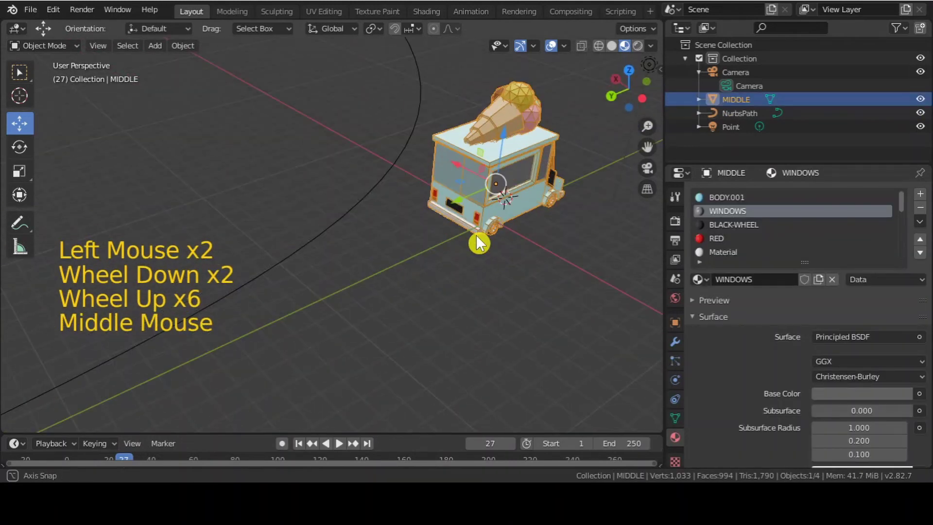
middle_click(514, 242)
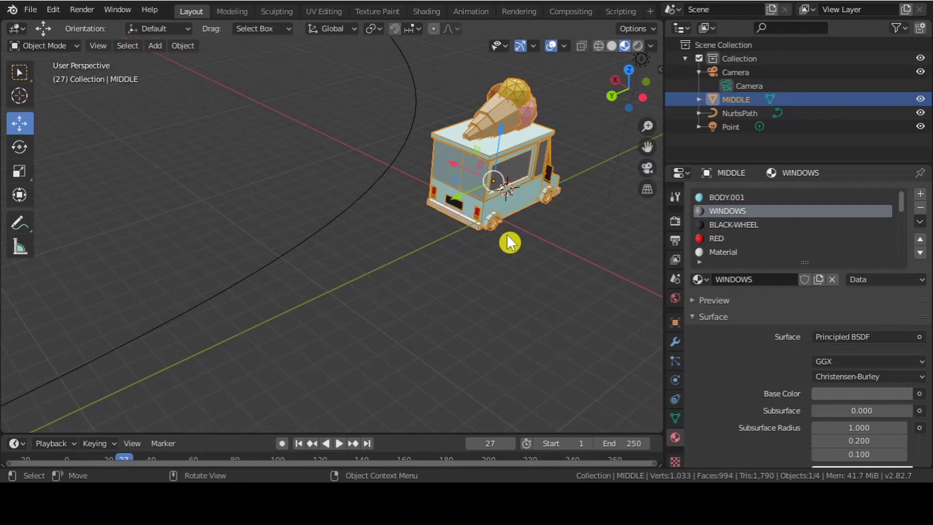
key("alt+g")
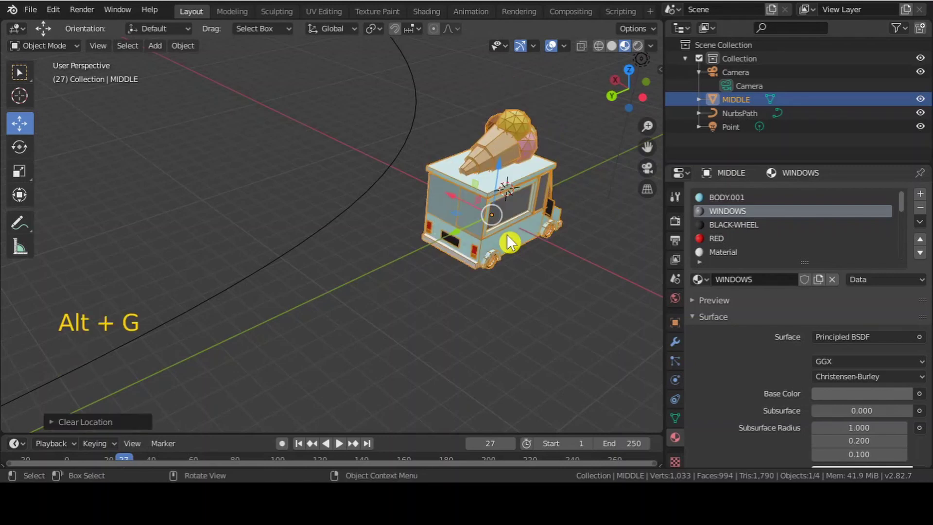
middle_click(590, 280)
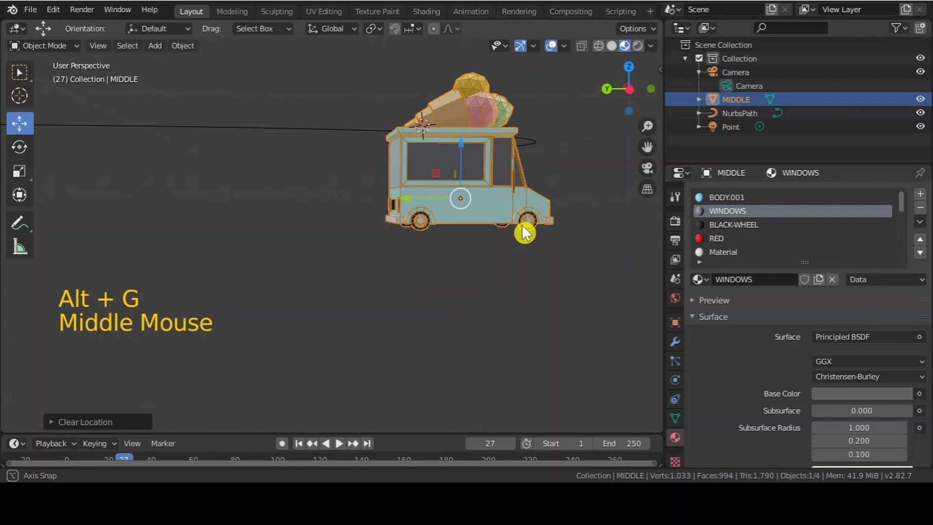
scroll("up", 3)
scroll("down", 3)
middle_click(464, 235)
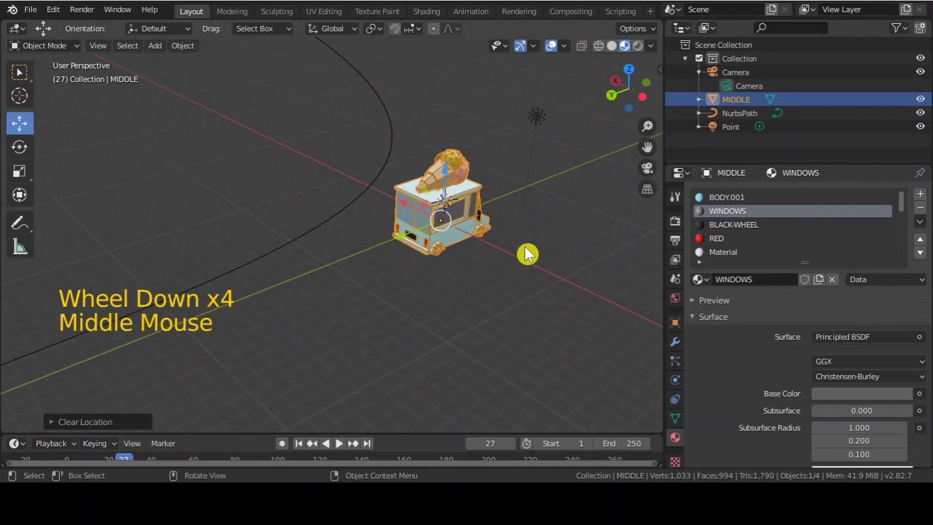
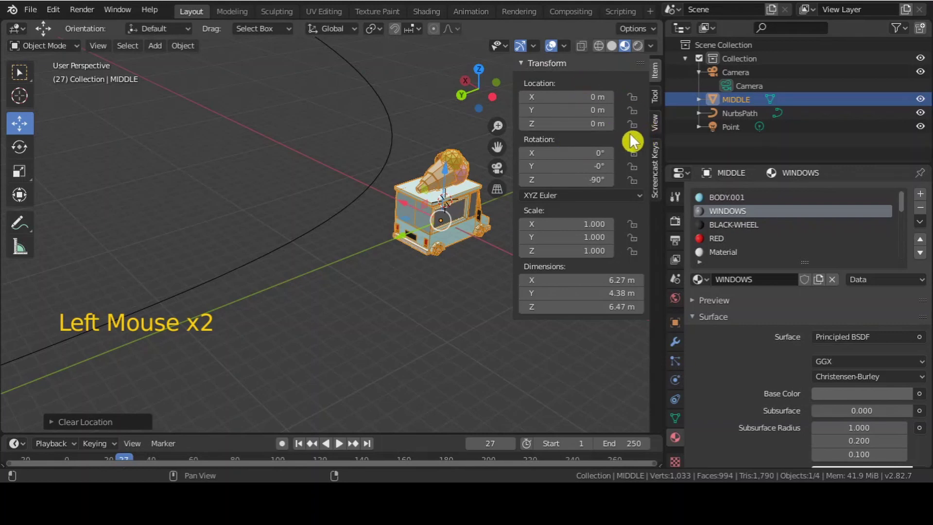
key("n")
scroll("down", 3)
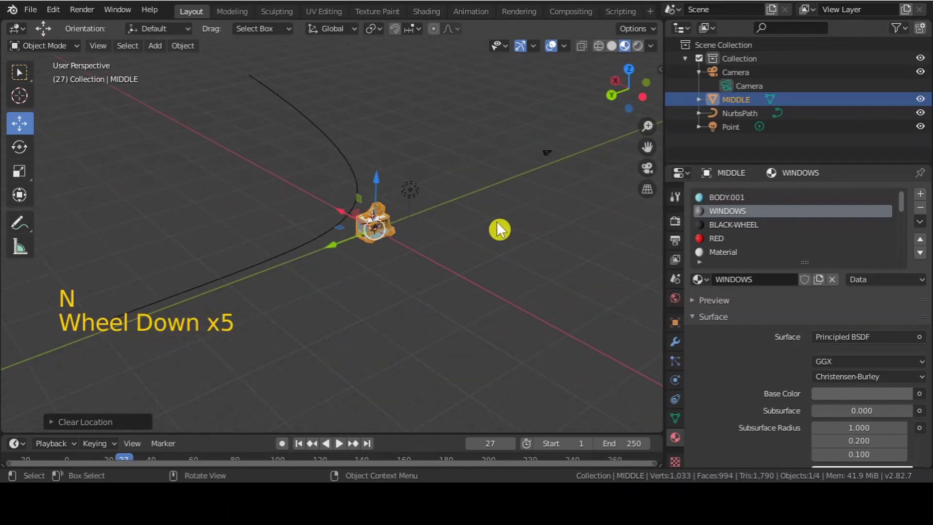
Add a Follow Path constraint to the truck with NurbsPath as its target.
scroll("up", 3)
scroll("up", 3)
scroll("up", 3)
left_click(682, 405)
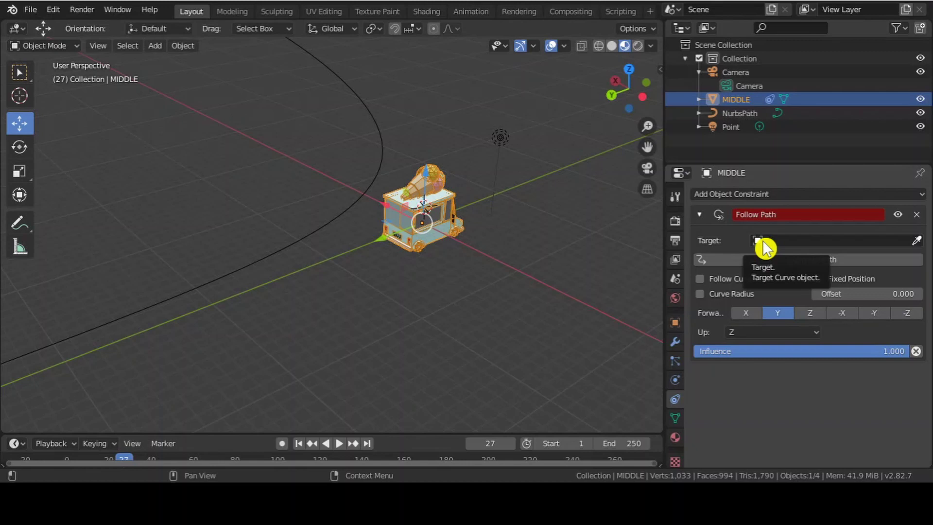
scroll("down", 3)
left_click(766, 247)
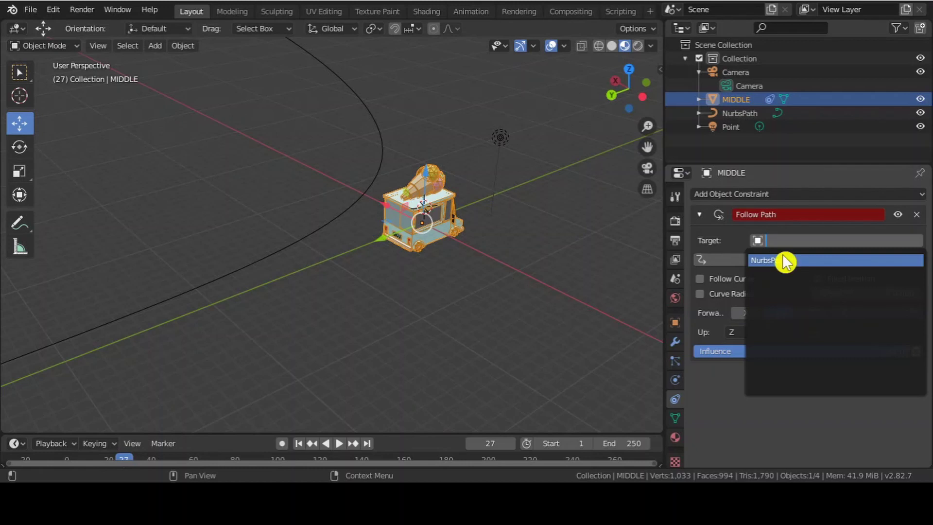
scroll("down", 3)
scroll("up", 3)
middle_click(336, 222)
Orbit the view to find the truck now sitting on the path.
middle_click(333, 298)
middle_click(446, 340)
scroll("up", 3)
middle_click(515, 359)
middle_click(494, 291)
scroll("down", 3)
scroll("up", 3)
scroll("down", 3)
scroll("down", 3)
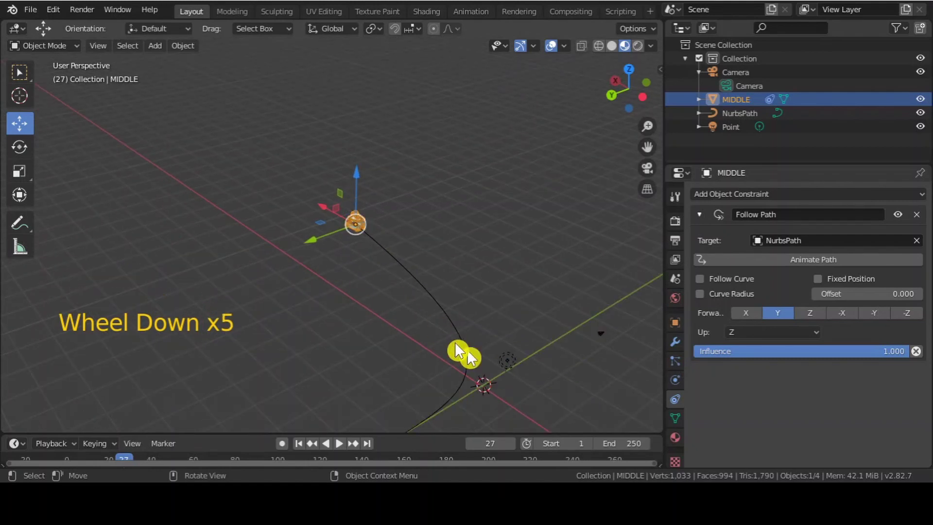
scroll("down", 3)
scroll("up", 3)
left_click(443, 294)
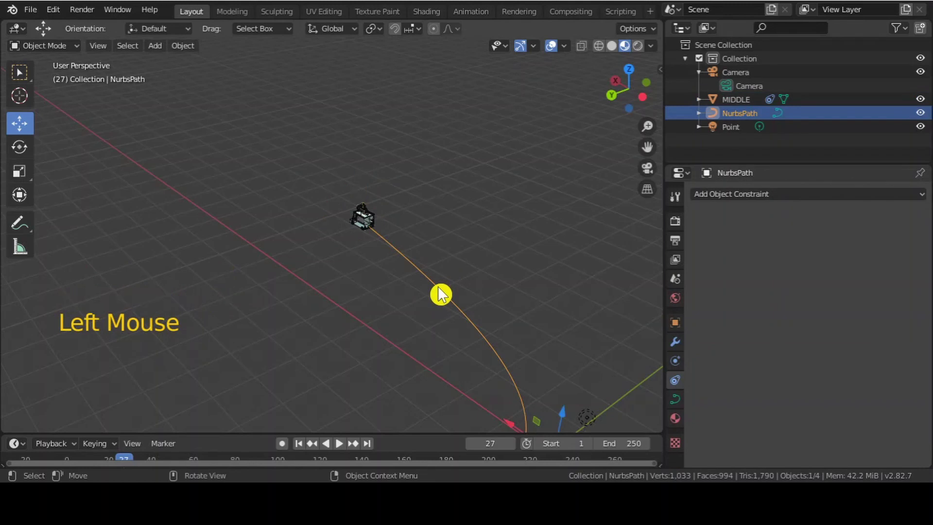
key("Tab")
scroll("down", 3)
scroll("down", 3)
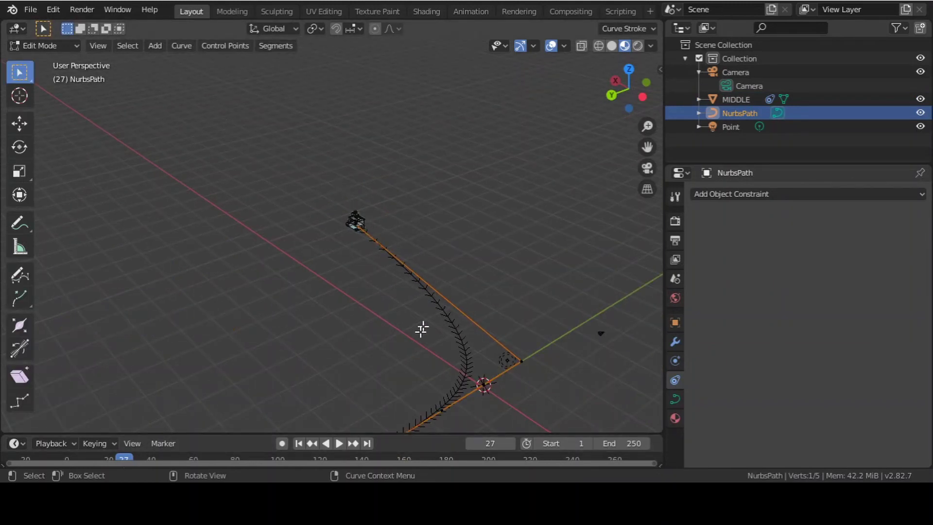
scroll("up", 3)
key("Tab")
scroll("up", 3)
Enable Follow Curve so the truck turns along the NurbsPath's bends.
middle_click(478, 327)
scroll("up", 3)
left_click(294, 141)
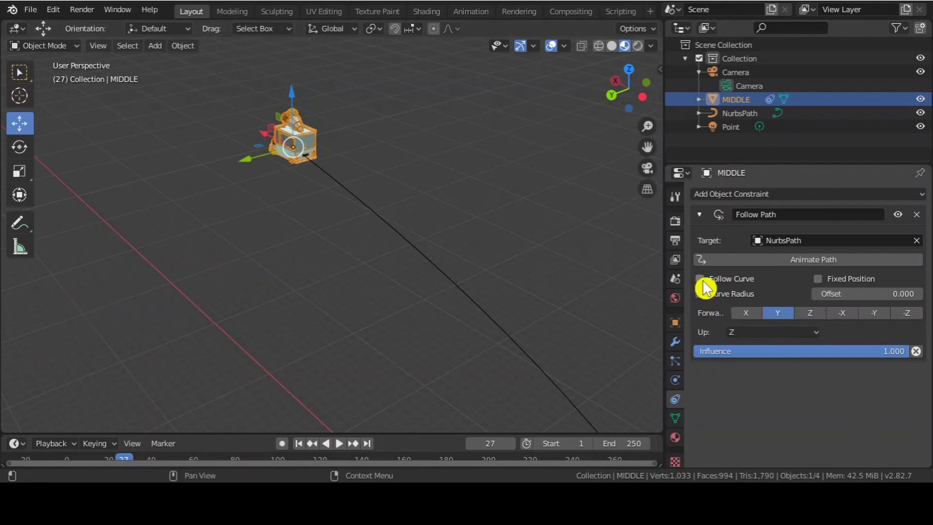
left_click(707, 287)
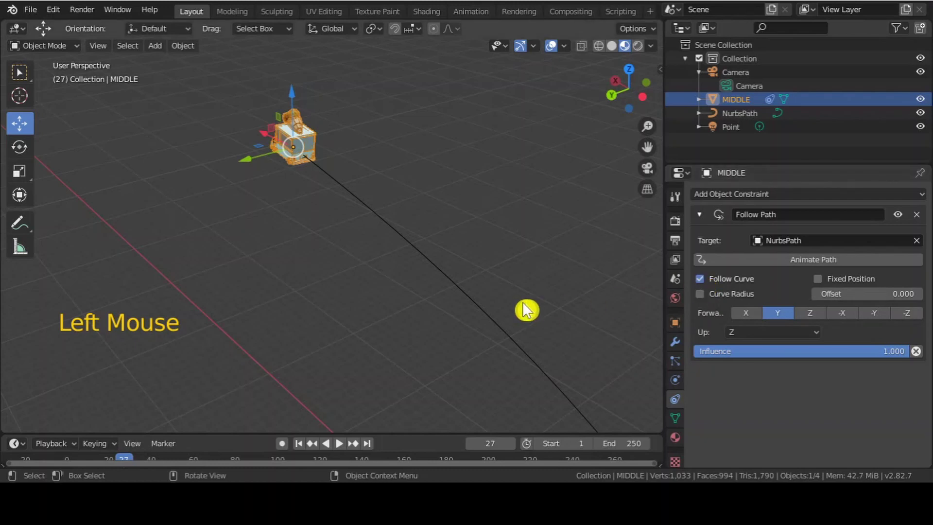
scroll("up", 3)
scroll("up", 3)
Orbit and zoom the viewport to look along the path.
middle_click(281, 251)
scroll("up", 3)
middle_click(285, 243)
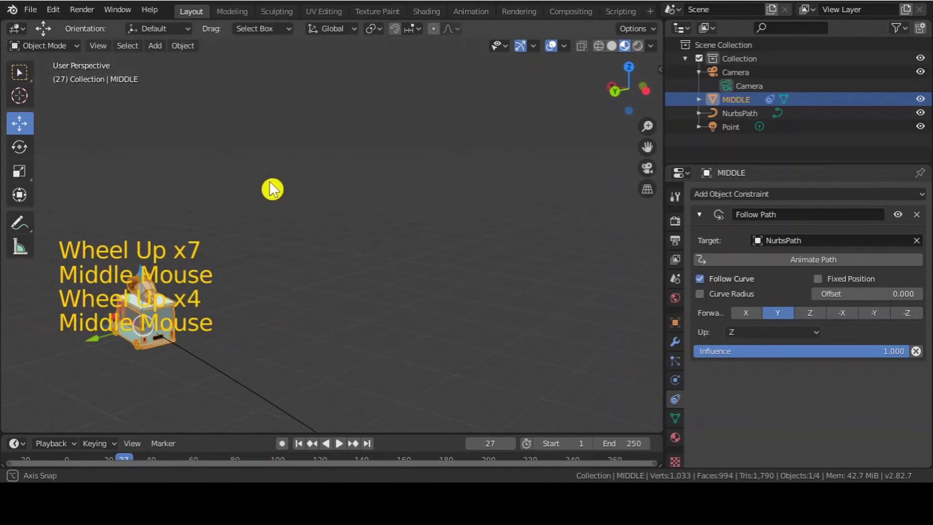
middle_click(250, 238)
middle_click(323, 266)
scroll("down", 3)
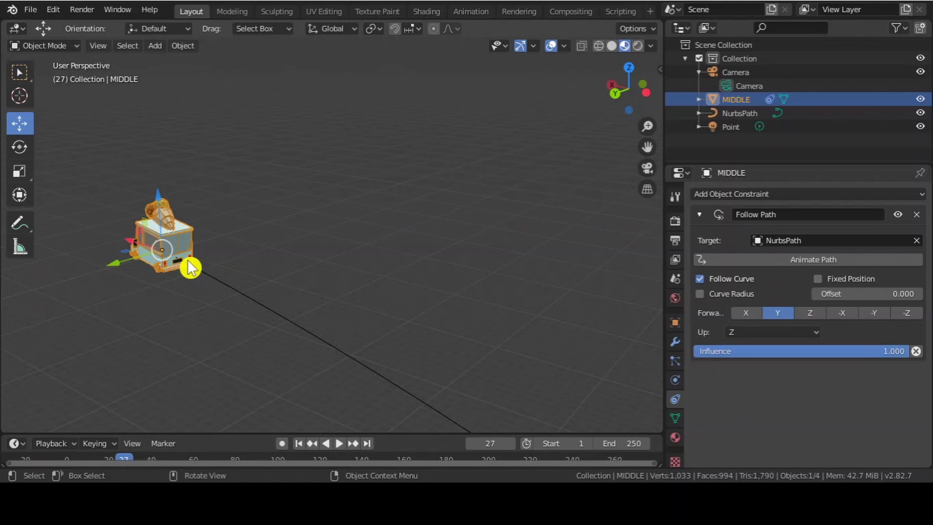
scroll("down", 3)
scroll("down", 3)
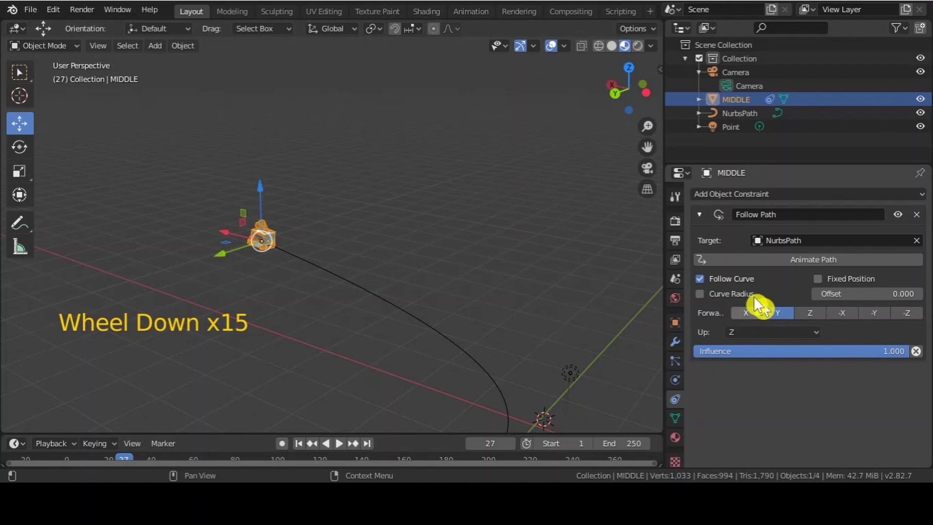
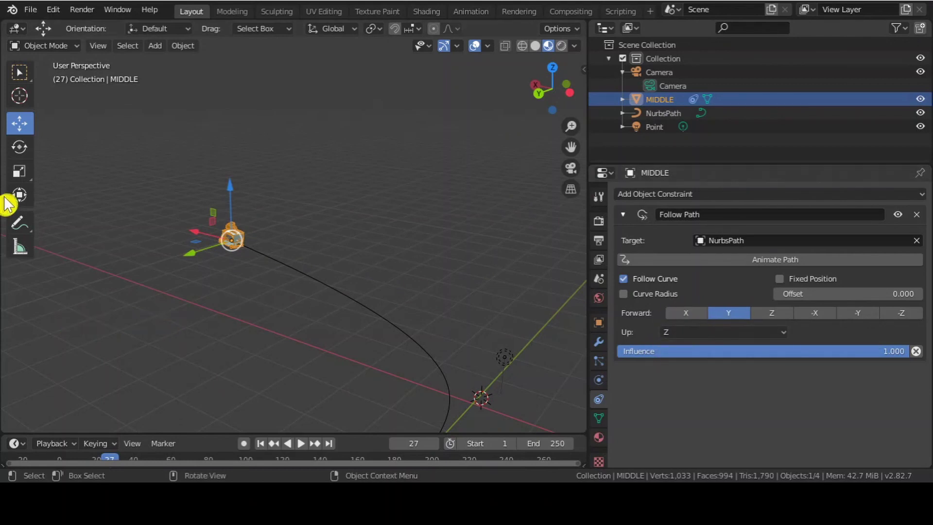
Set the Follow Path forward axis to -Y, trying Y once before settling on -Y.
scroll("down", 3)
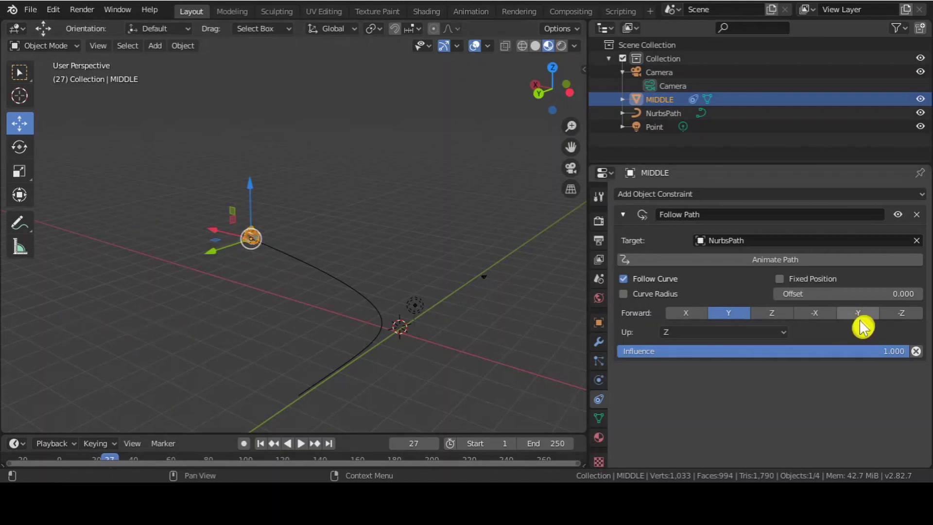
left_click(861, 321)
scroll("up", 3)
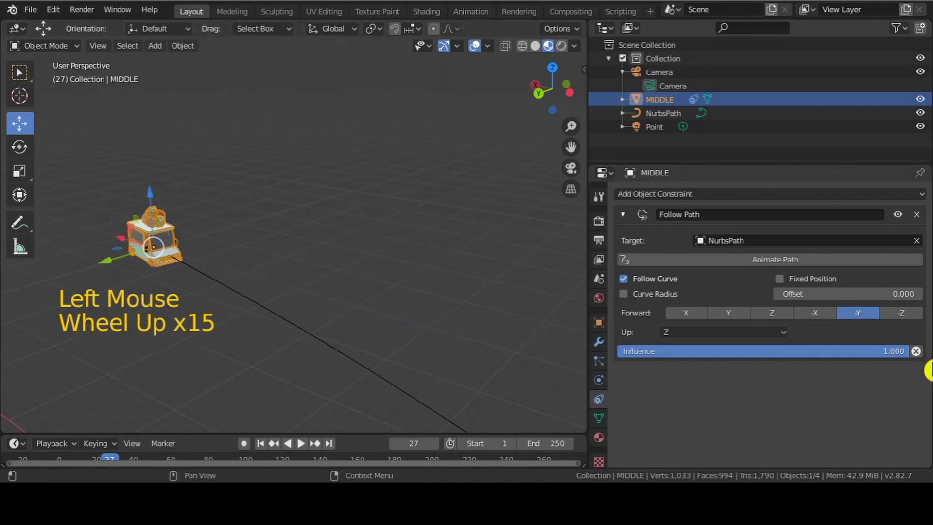
left_click(750, 314)
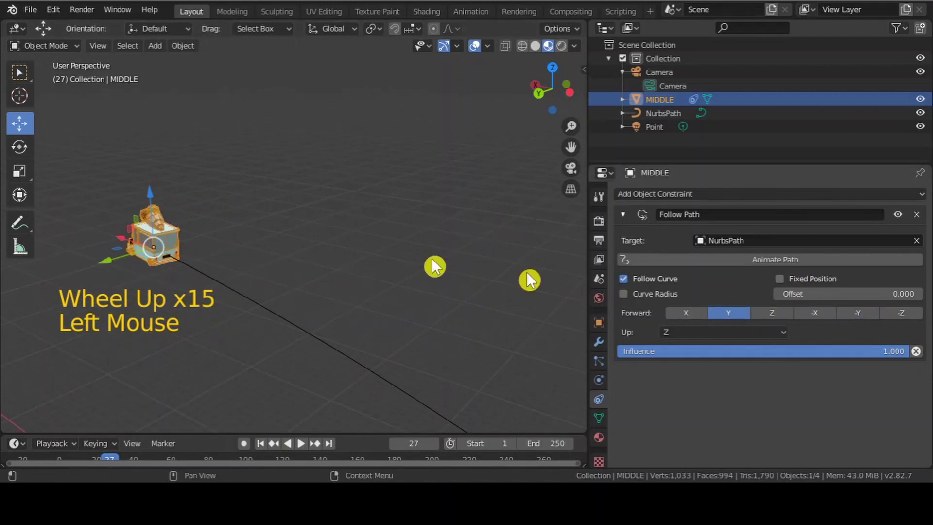
scroll("down", 3)
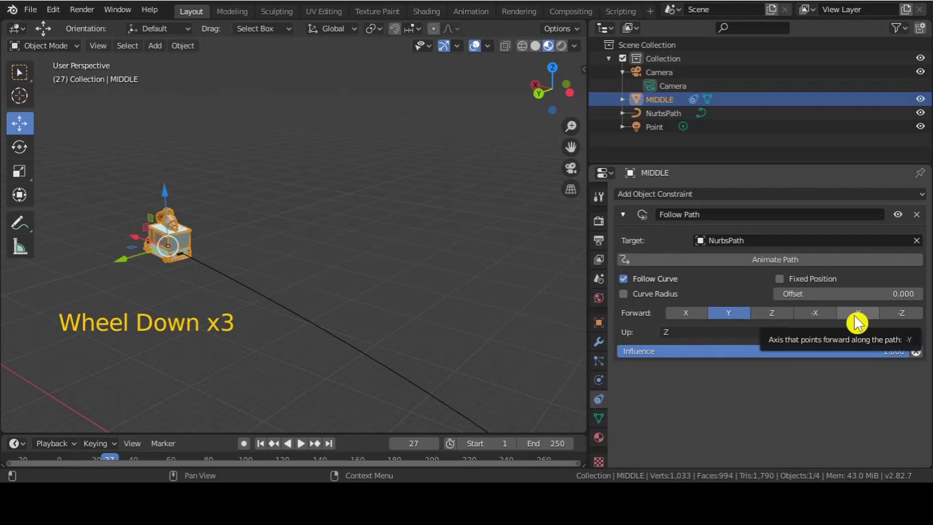
left_click(860, 324)
scroll("down", 3)
scroll("up", 3)
scroll("down", 3)
scroll("up", 3)
middle_click(360, 309)
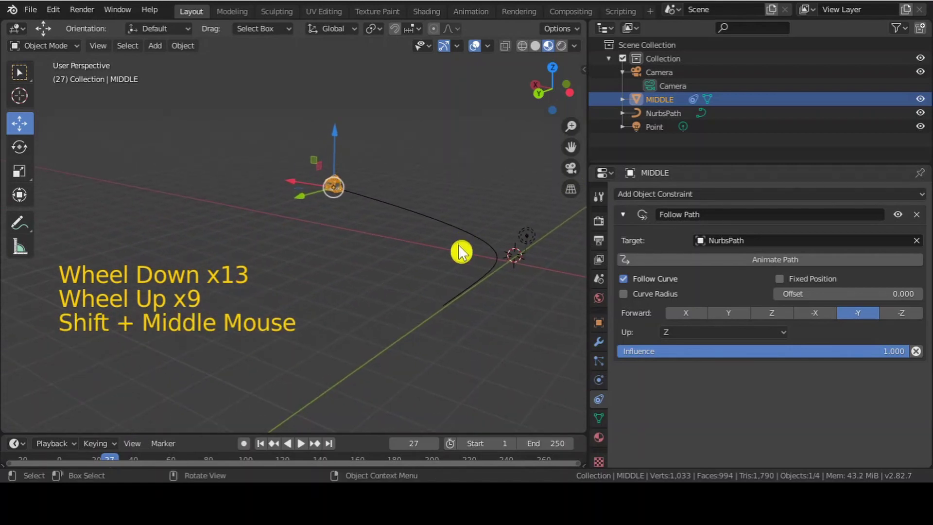
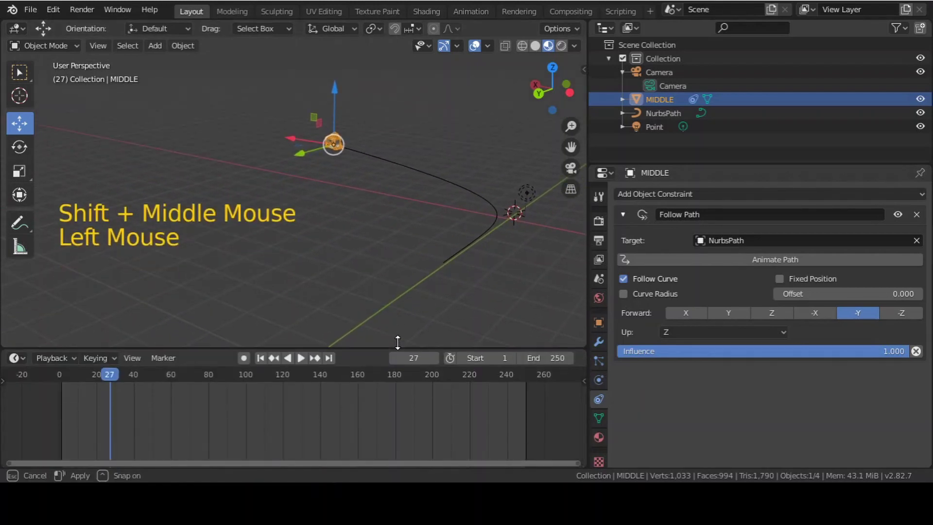
Play the animation from the start to watch the truck travel the path.
left_click(120, 373)
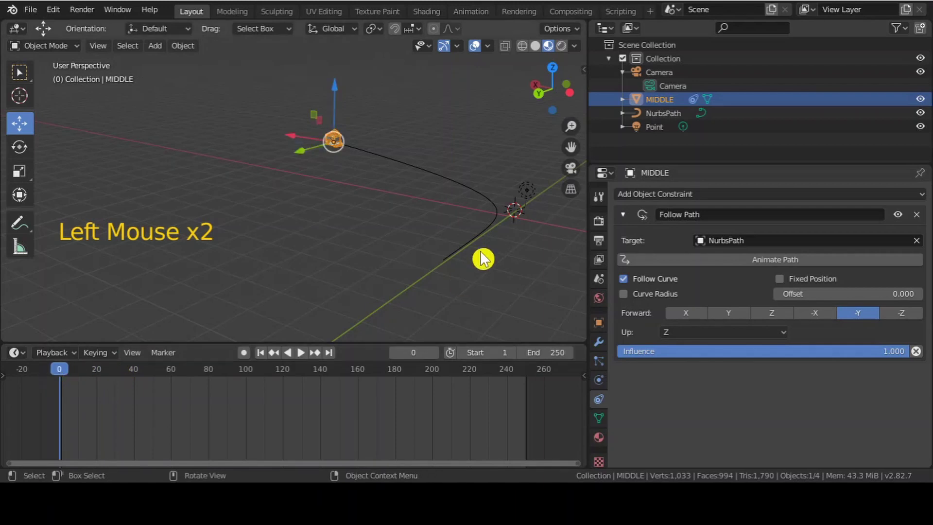
key("space")
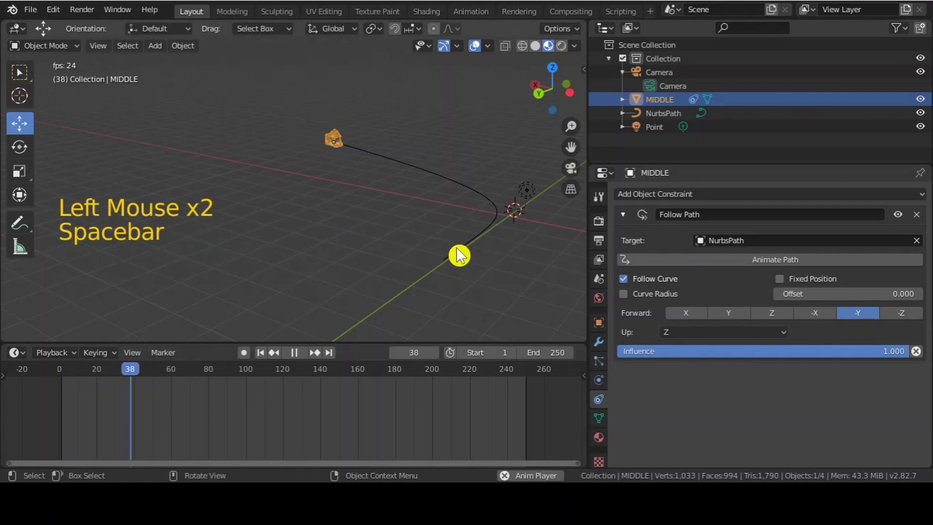
key("space")
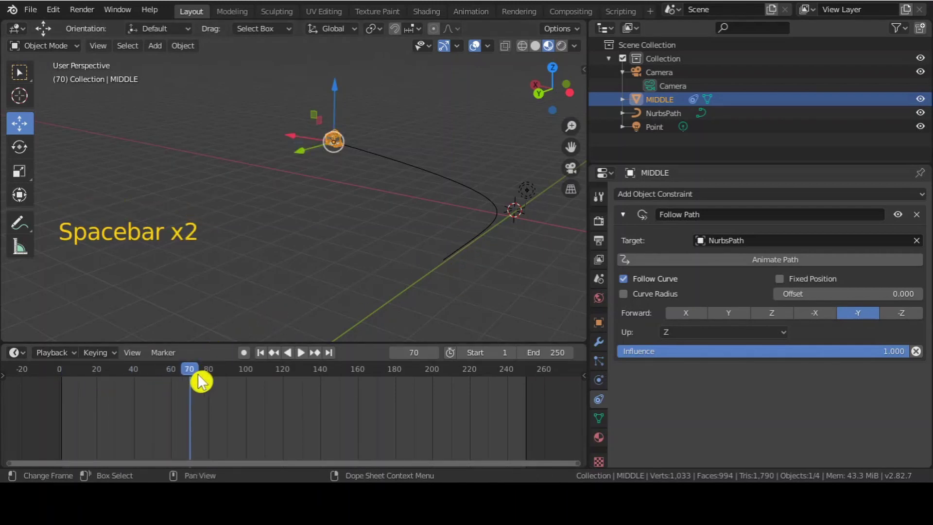
left_click(196, 381)
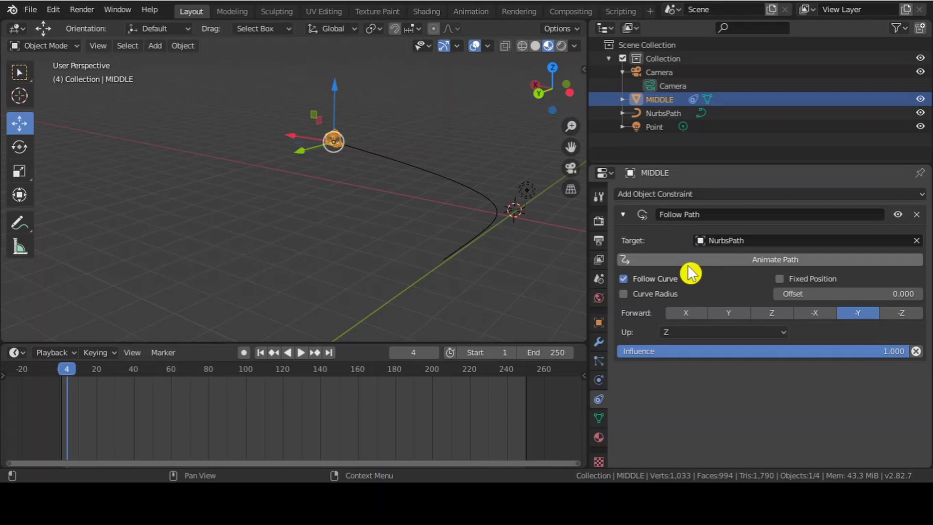
left_click(736, 270)
key("space")
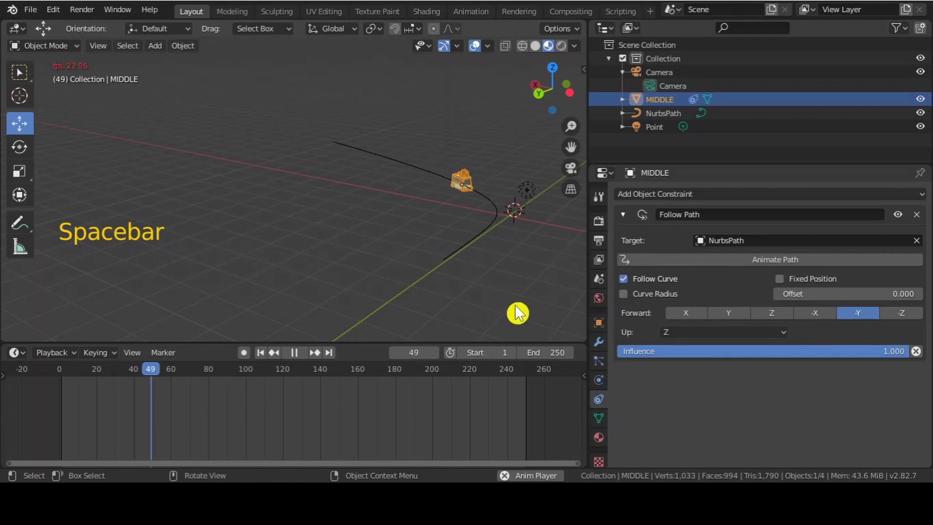
Replay the animation while orbiting to follow the truck, then stop playback.
scroll("up", 3)
middle_click(542, 293)
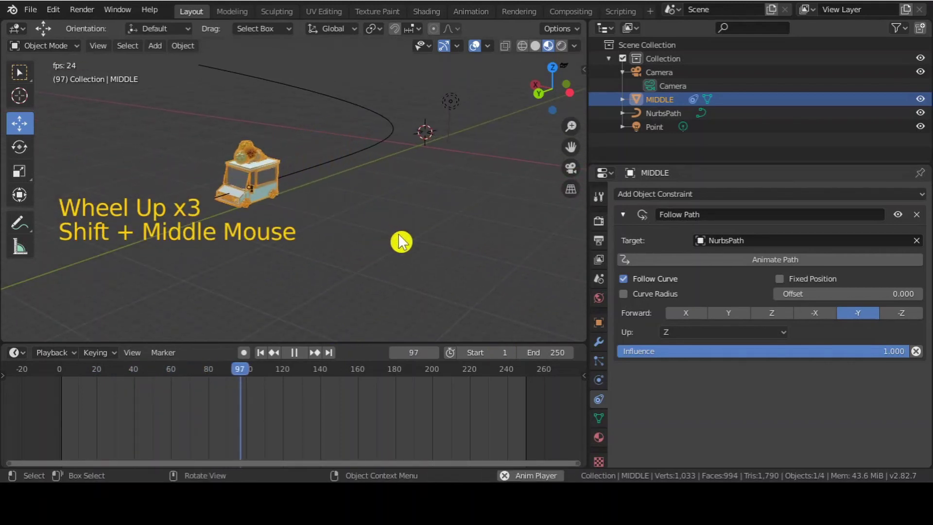
key("space")
left_click(256, 378)
key("space")
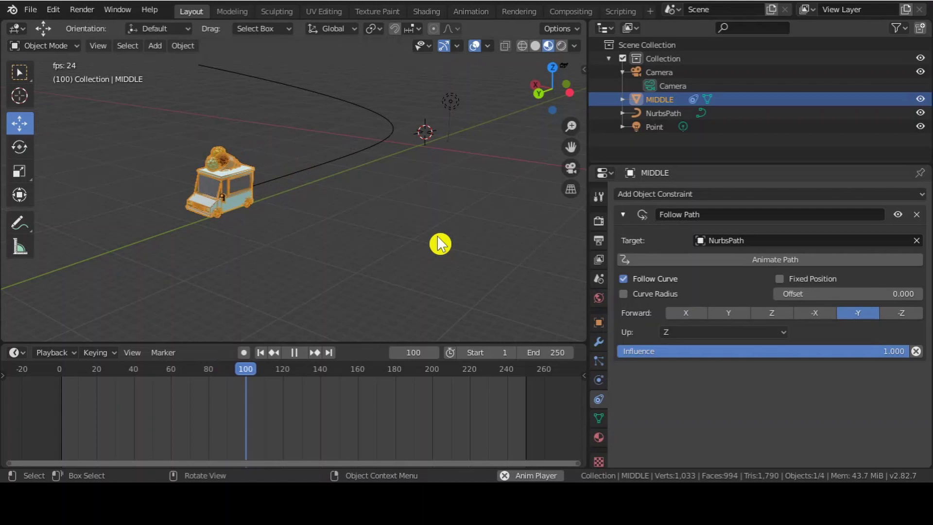
key("space")
key("space")
left_click(310, 373)
left_click(113, 378)
left_click(93, 378)
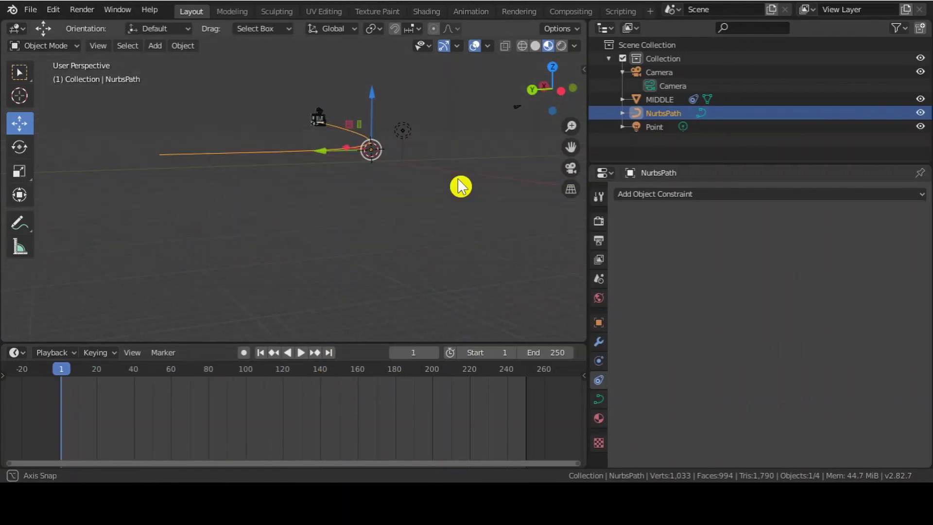
key("KP_1")
middle_click(346, 254)
scroll("up", 3)
middle_click(329, 277)
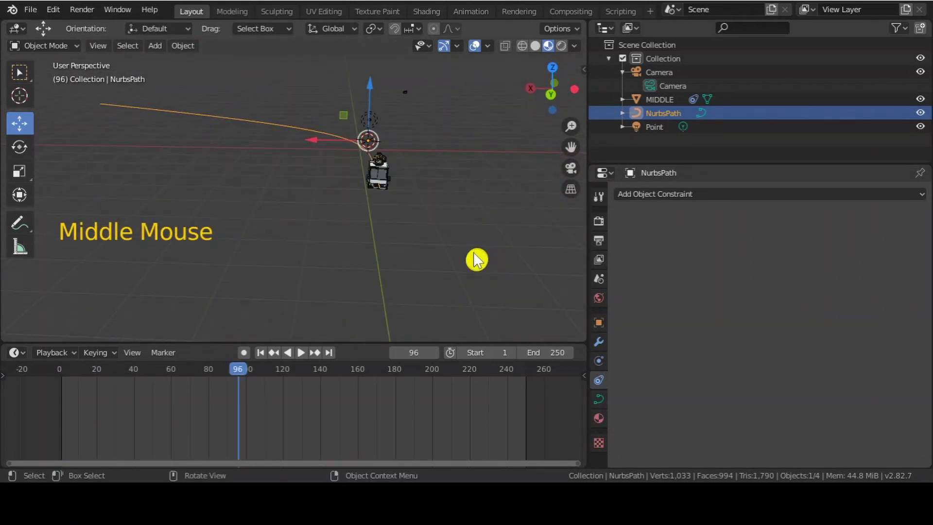
left_click(241, 375)
scroll("up", 3)
middle_click(295, 200)
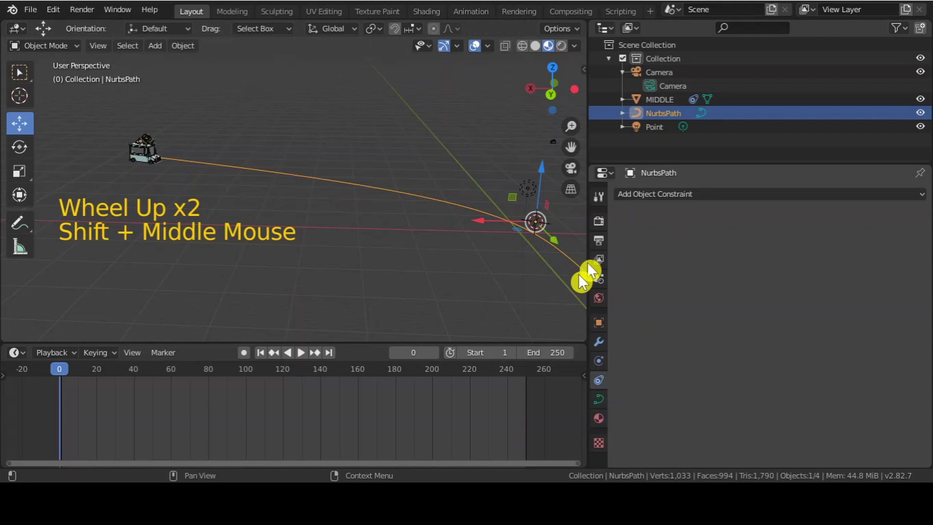
Enable Fixed Position on the truck's Follow Path constraint and test playback.
left_click(142, 163)
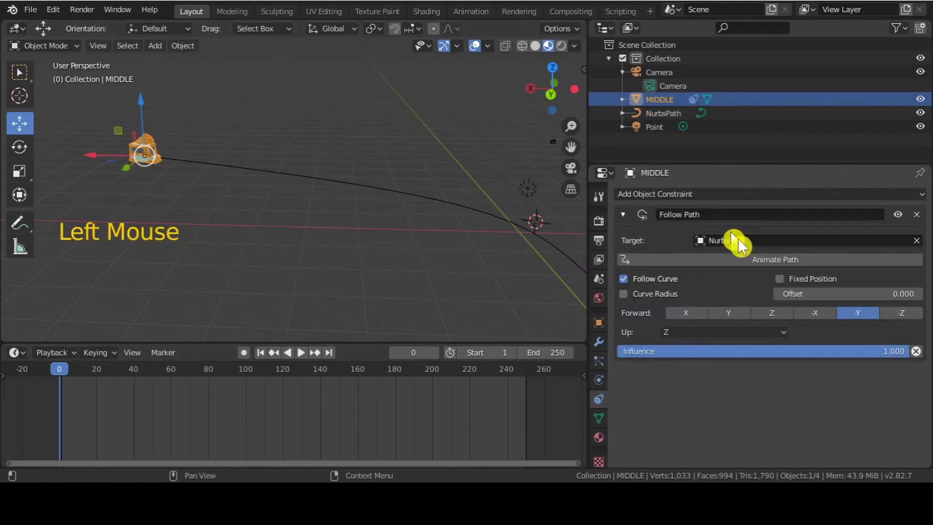
left_click(785, 287)
key("space")
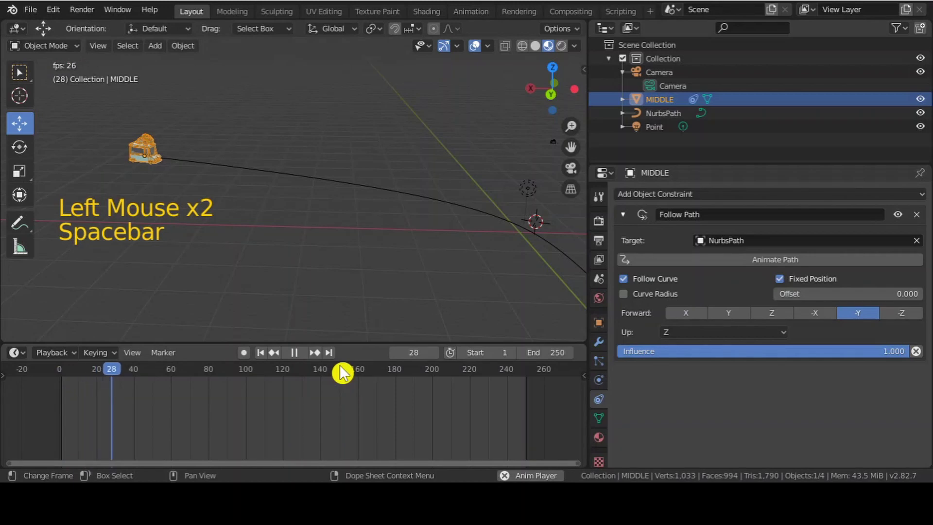
key("space")
left_click(138, 376)
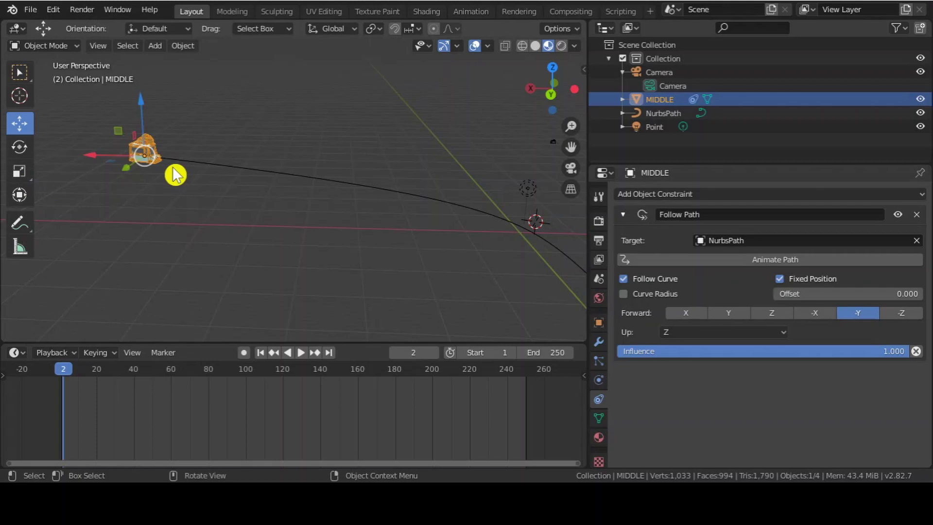
Slide the Follow Path offset to 1.000 so the truck sits at the path's far end.
scroll("down", 3)
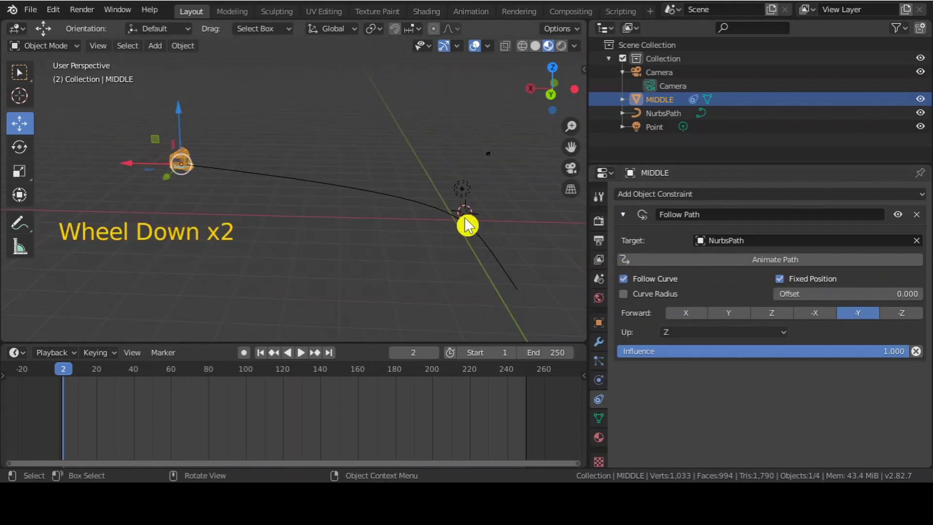
middle_click(448, 216)
left_click(889, 301)
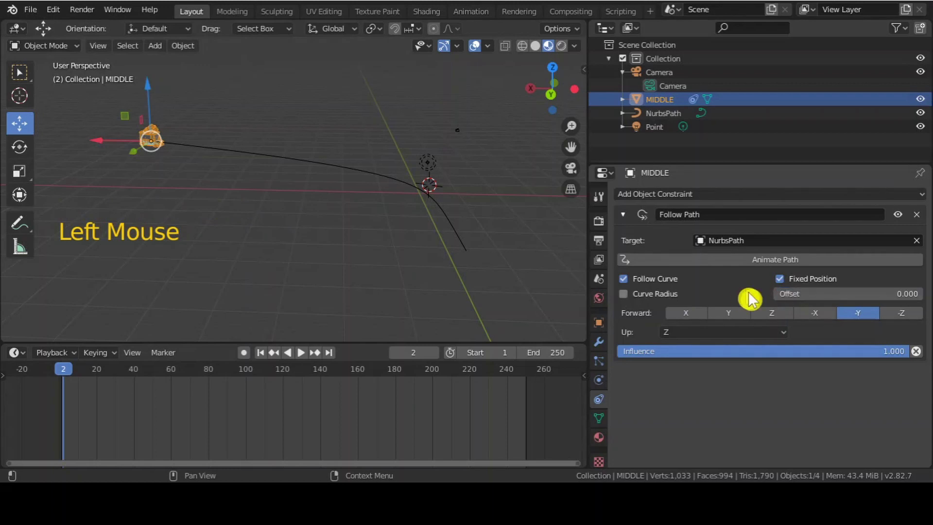
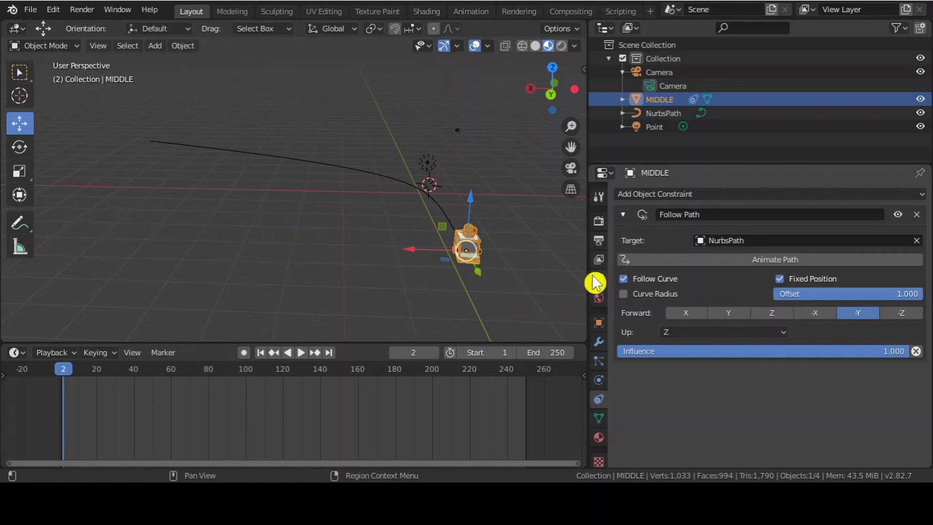
middle_click(507, 267)
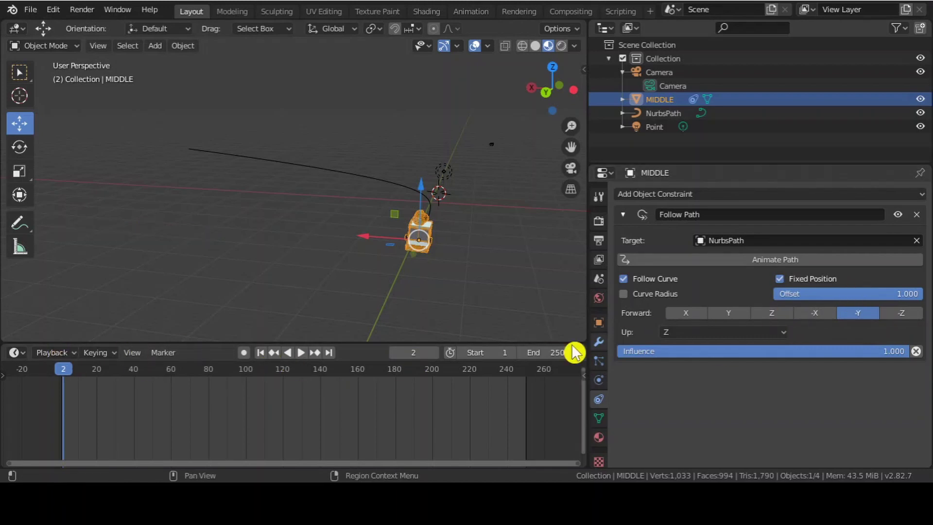
Keyframe the path offset at 0 on frame 0.
left_click(68, 379)
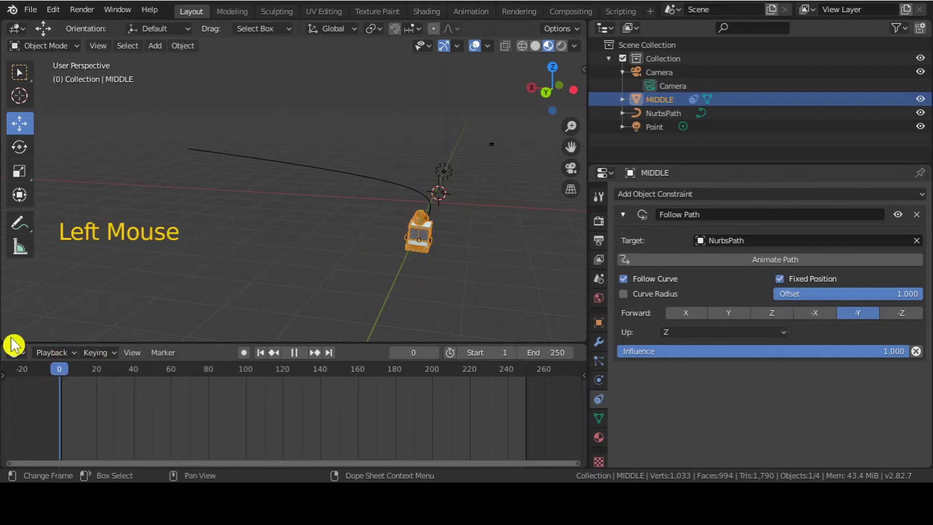
left_click(920, 306)
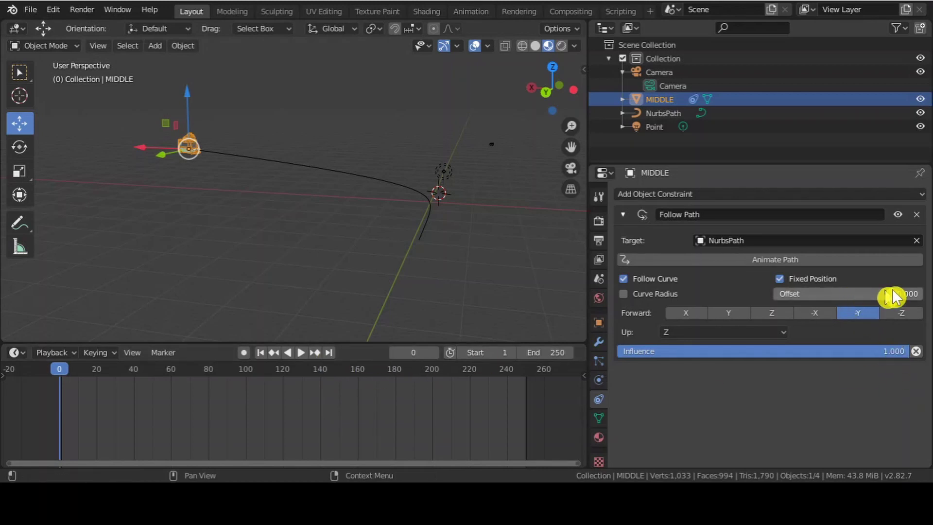
left_click(848, 302)
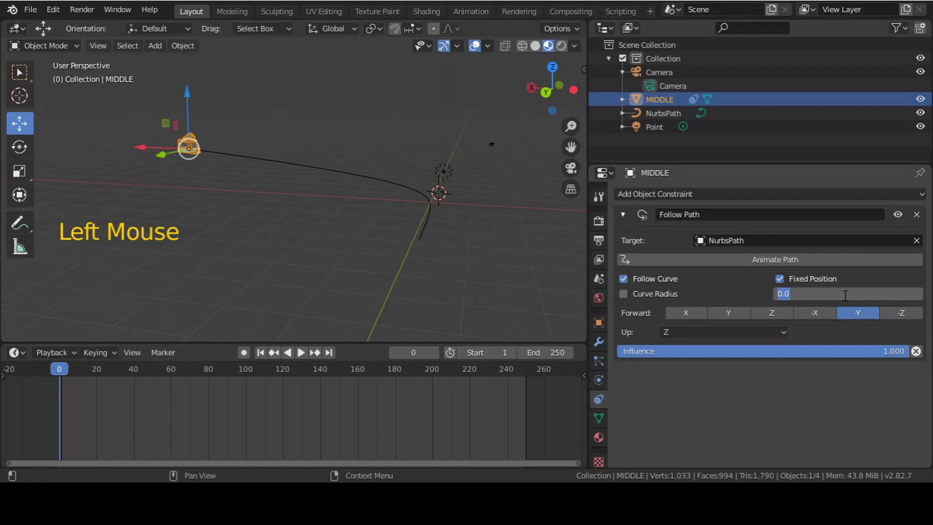
right_click(849, 303)
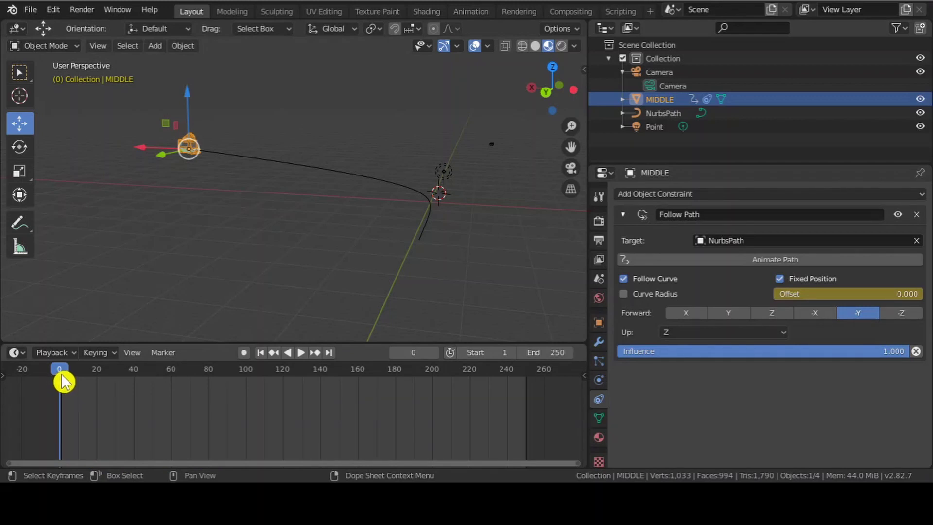
Keyframe the path offset at 1 on frame 120 and return to the start.
left_click(68, 379)
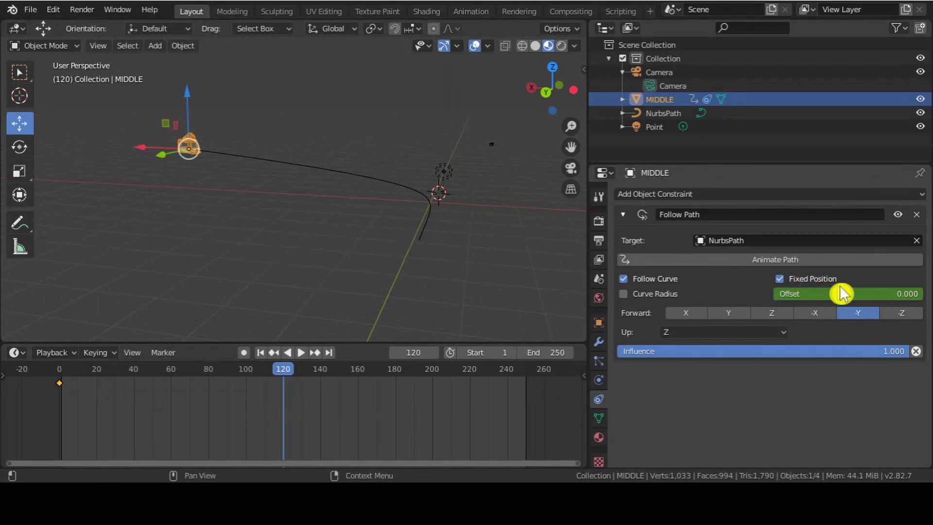
left_click(873, 305)
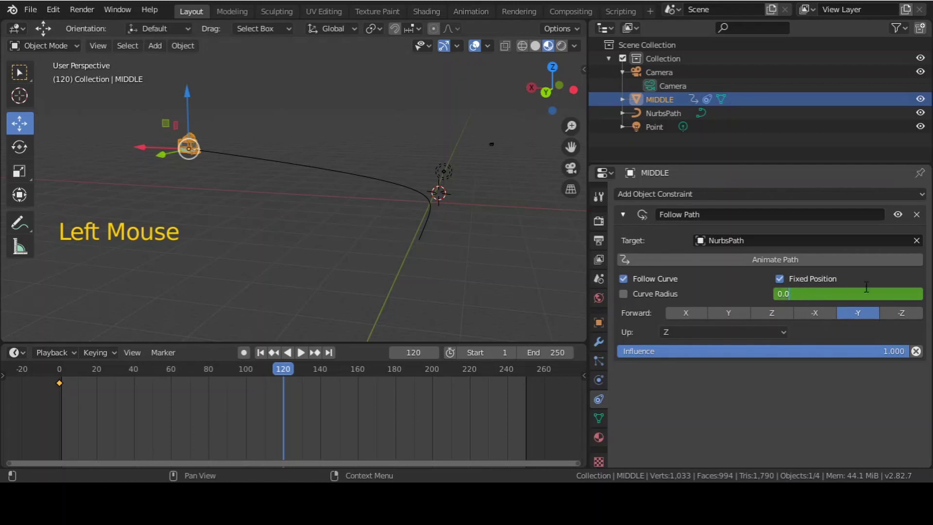
left_click(797, 304)
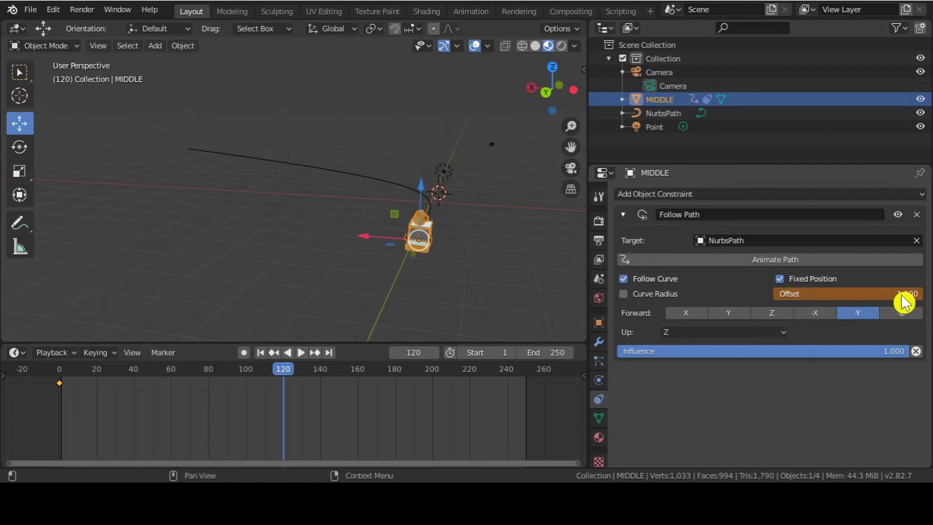
right_click(907, 302)
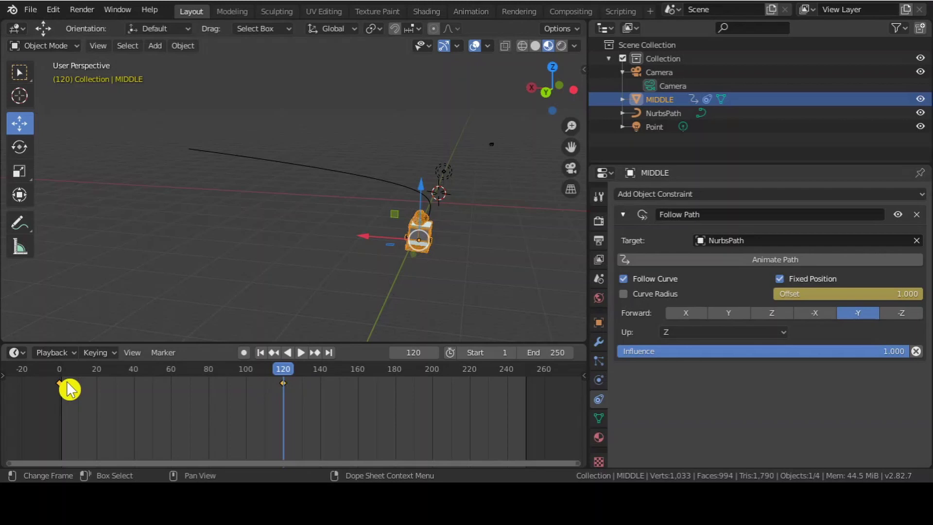
left_click(243, 381)
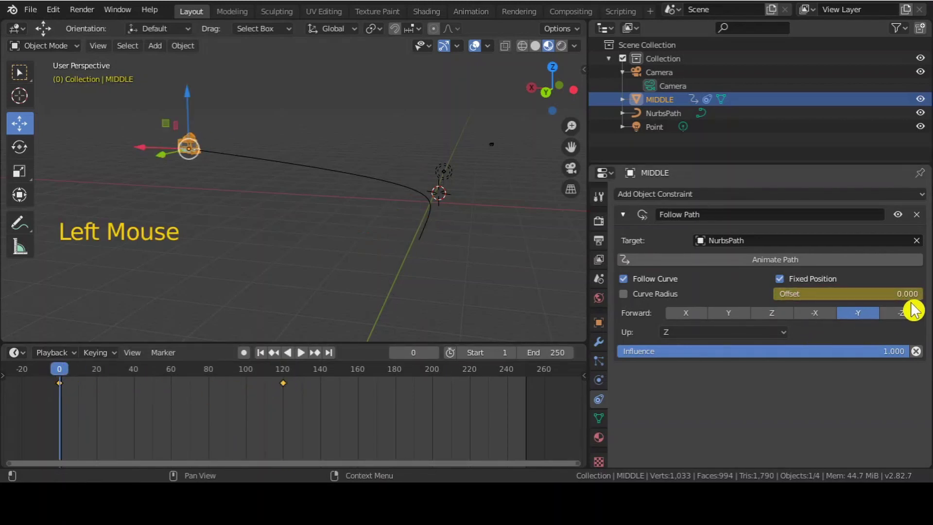
Scrub through frames to preview the truck's motion, then play it from an early frame.
left_click(69, 377)
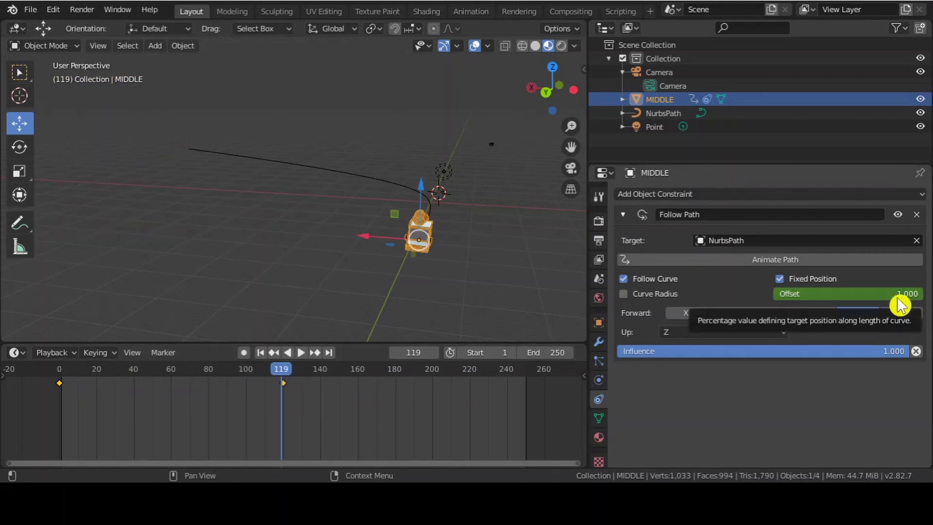
left_click(286, 379)
left_click(288, 394)
left_click(294, 389)
left_click(284, 392)
left_click(292, 394)
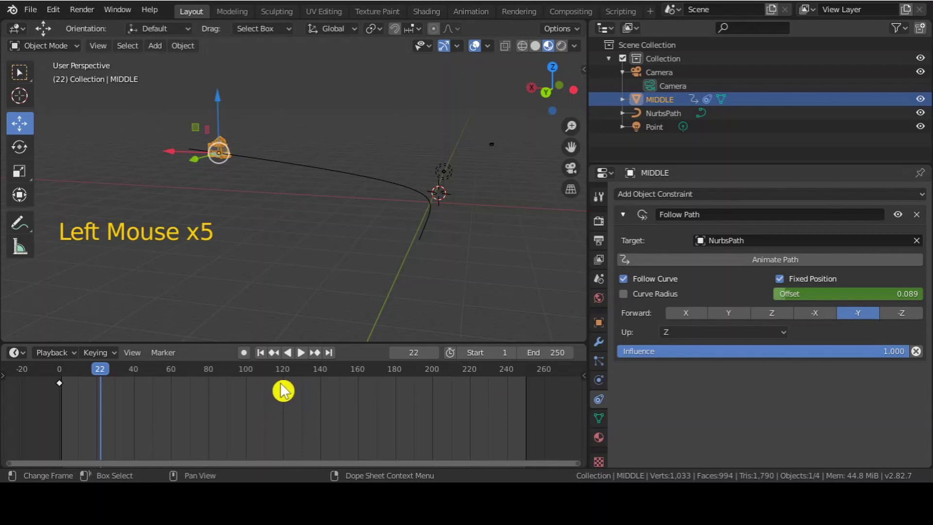
key("g")
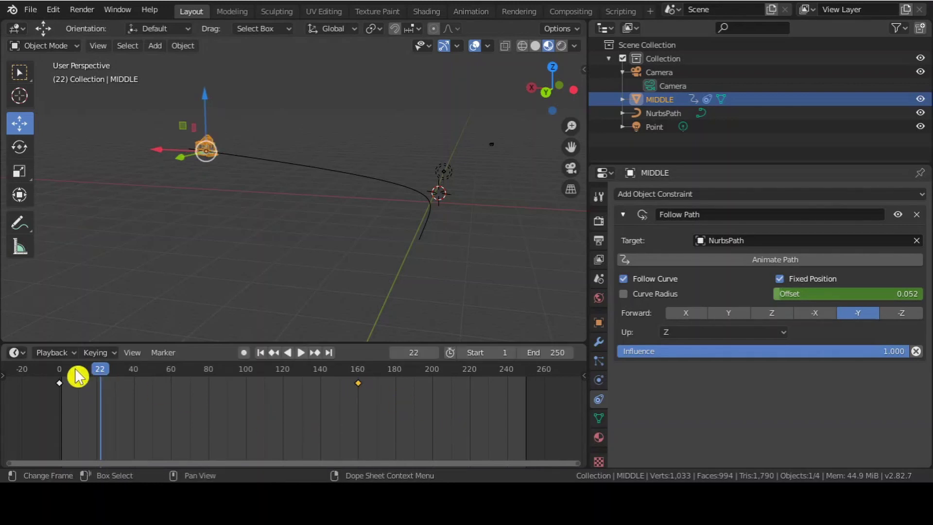
left_click(107, 372)
key("space")
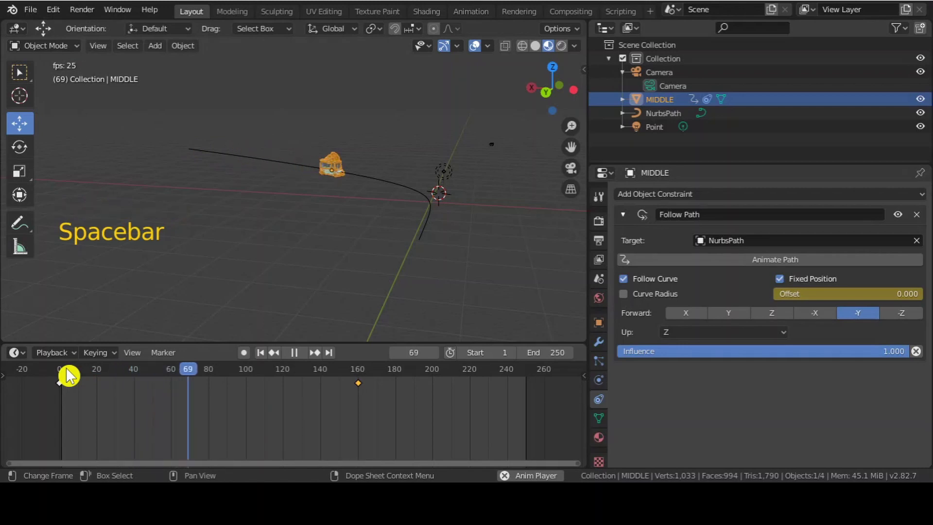
Zoom out and orbit to see the whole path, stop playback and return to the first frame.
scroll("up", 3)
middle_click(457, 215)
scroll("up", 3)
scroll("down", 3)
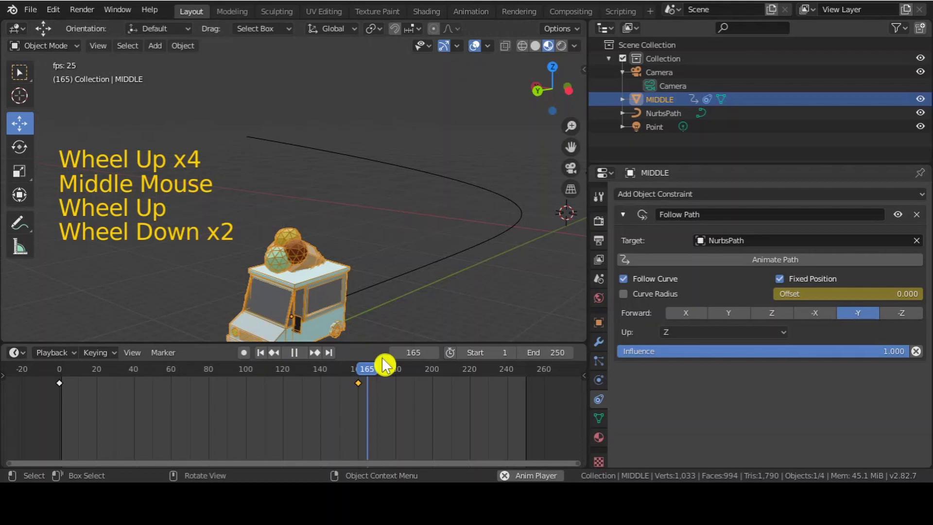
key("space")
left_click(392, 373)
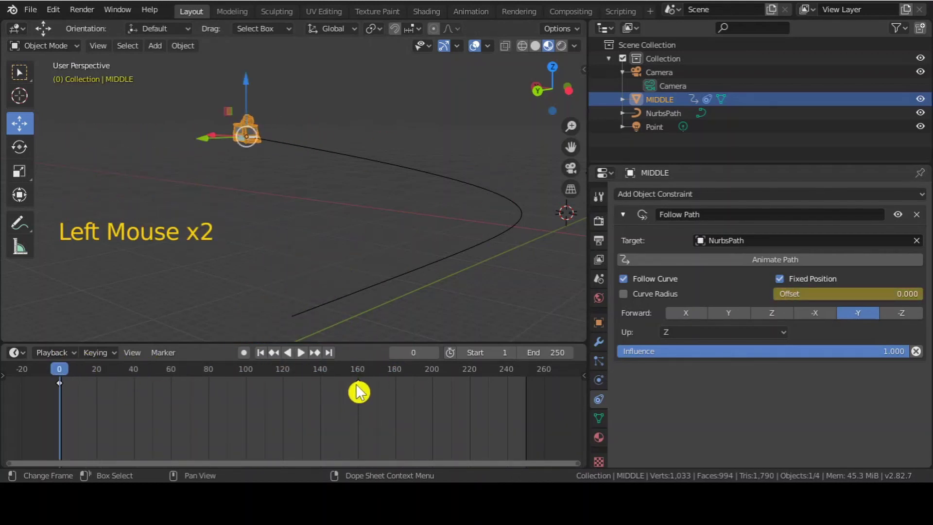
Replay the truck's trip from the start frame with the truck deselected, viewed from farther out.
left_click(362, 392)
key("g")
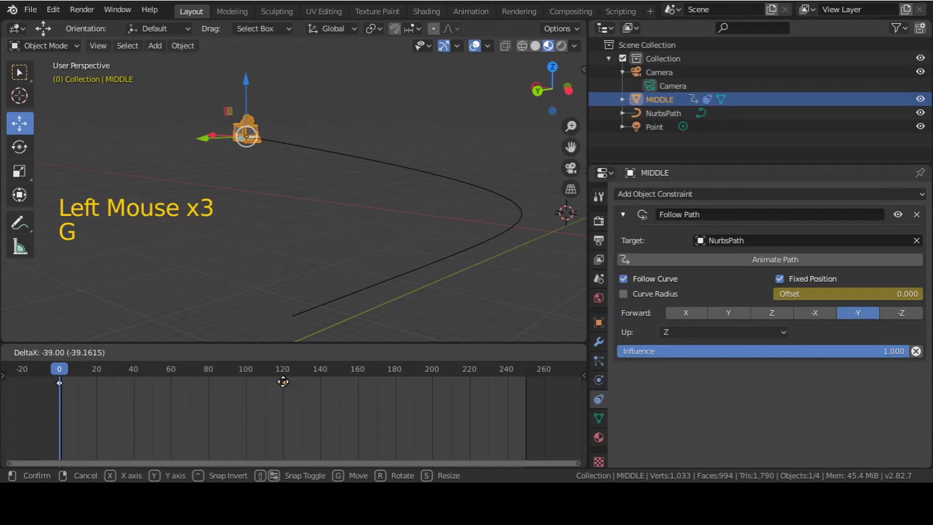
key("space")
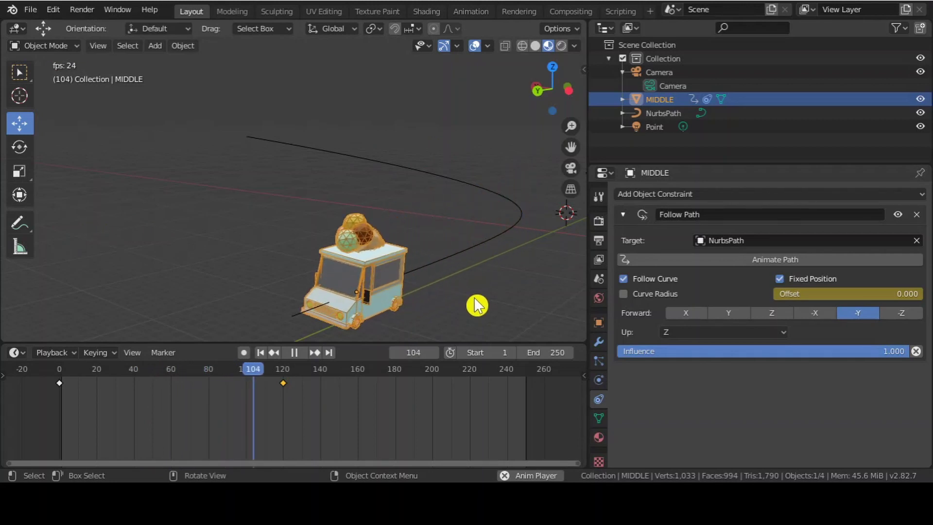
left_click(480, 305)
left_click(325, 379)
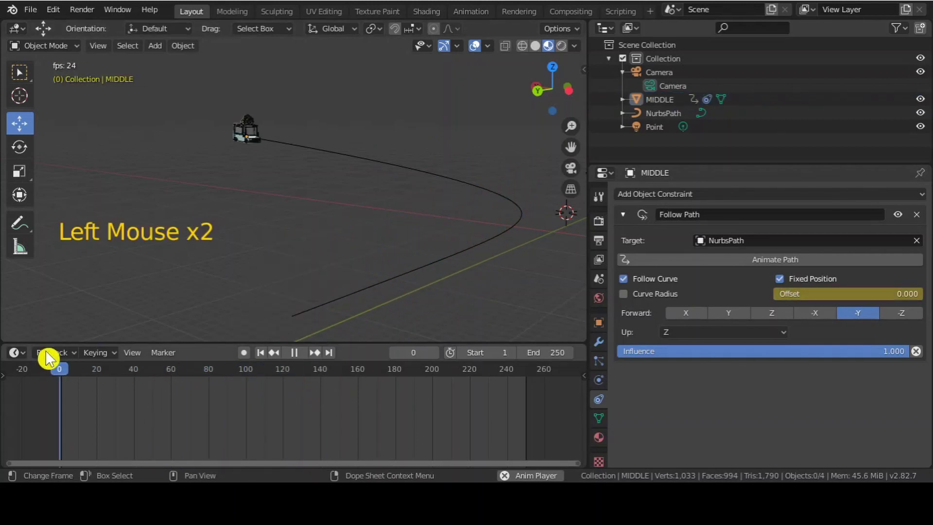
middle_click(485, 206)
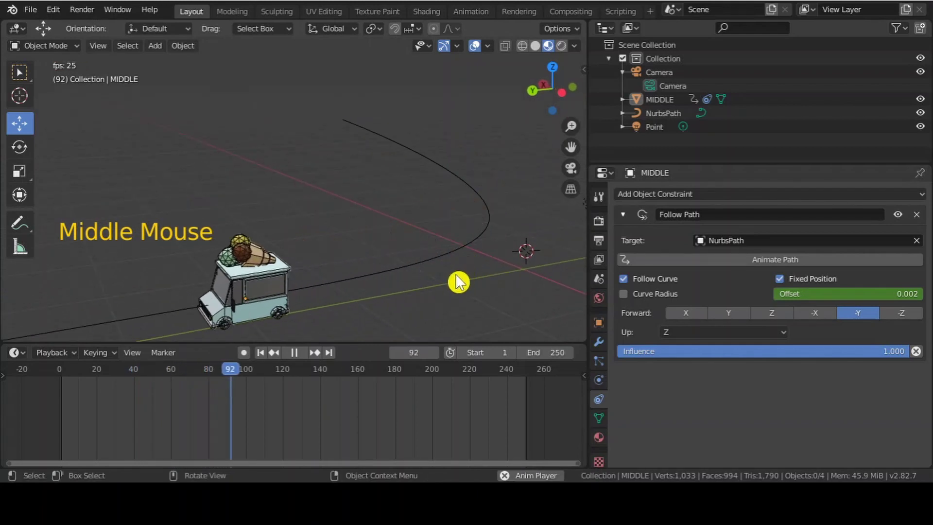
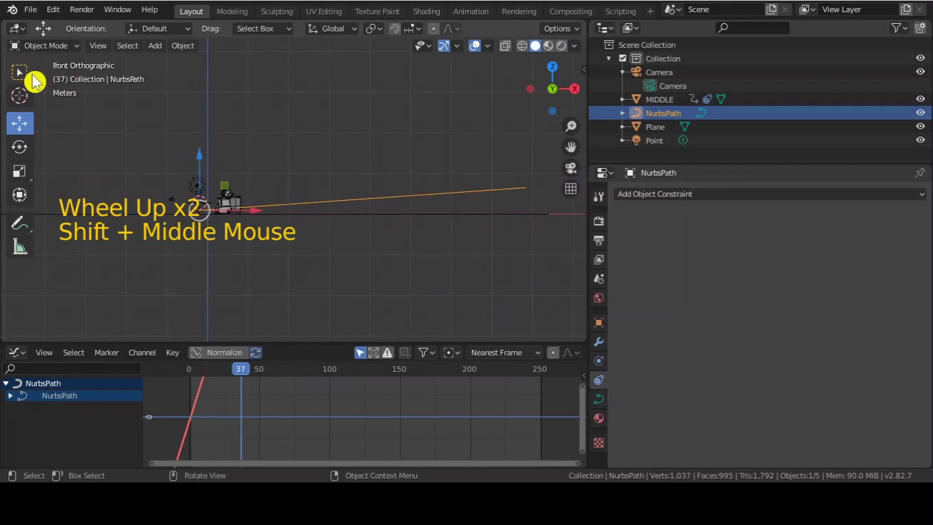
Enter Edit Mode on the NurbsPath so its control points are editable.
key("Tab")
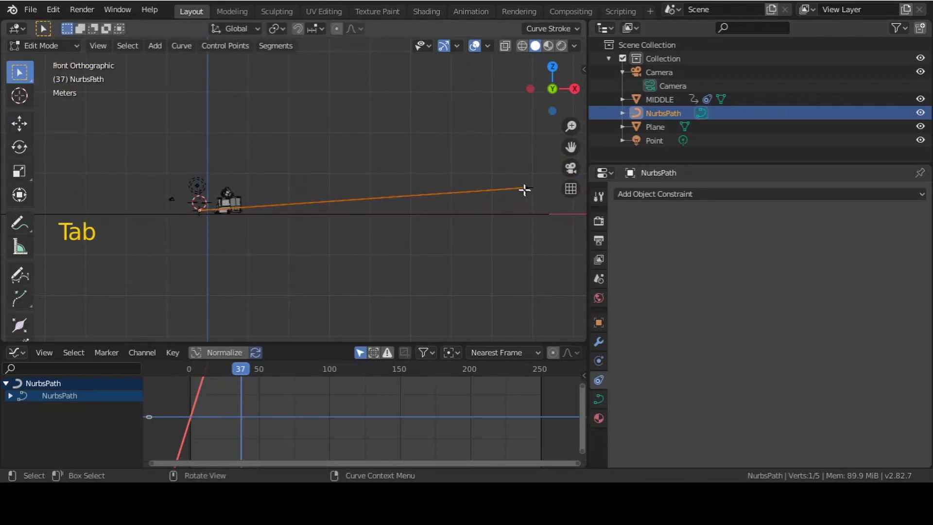